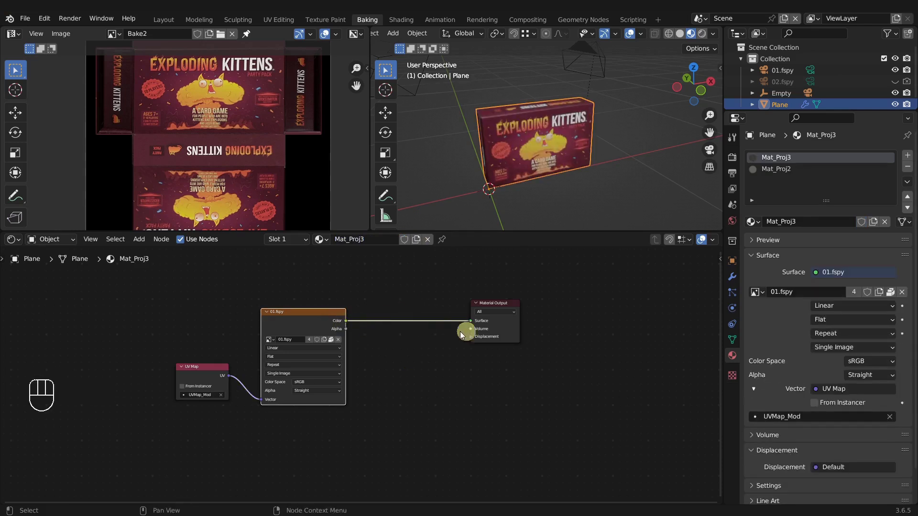
- Duplicate the 01.fspy Image Texture and UV Map nodes in the box material
{"action": "left_click_drag", "start_coordinate": [559, 147], "coordinate": [516, 148]}
{"action": "left_click", "coordinate": [516, 148]}
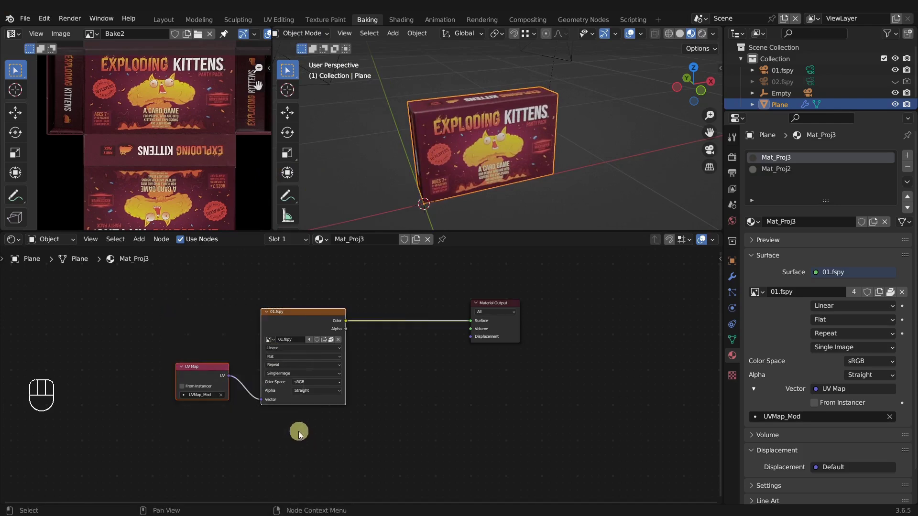
{"action": "key", "text": "g"}
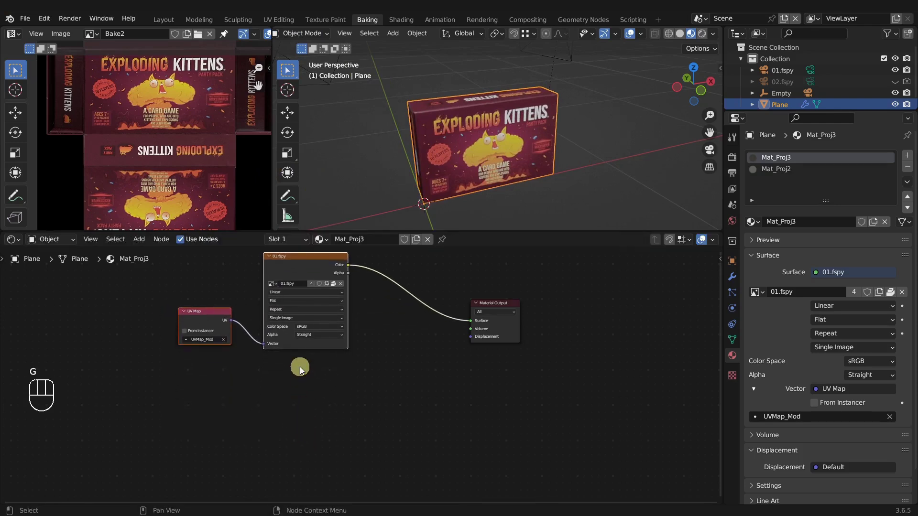
{"action": "key", "text": "shift+d"}
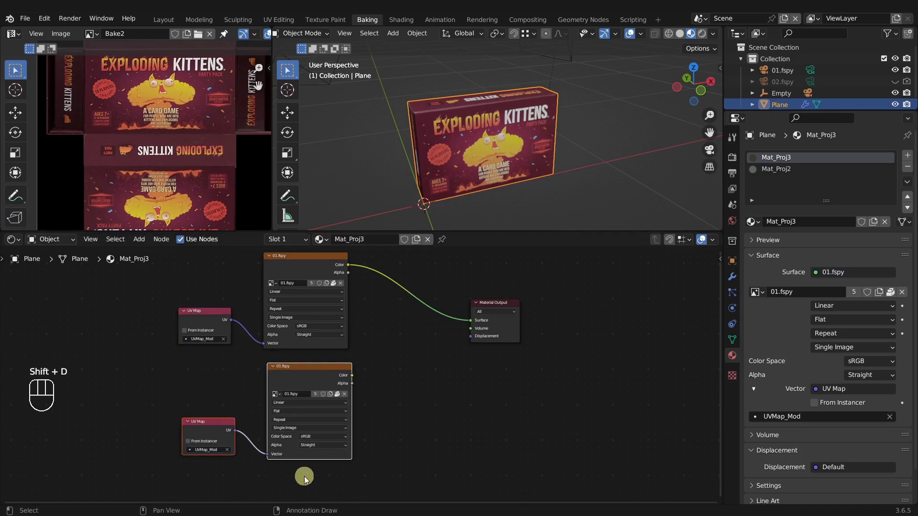
{"action": "middle_click", "coordinate": [516, 148]}
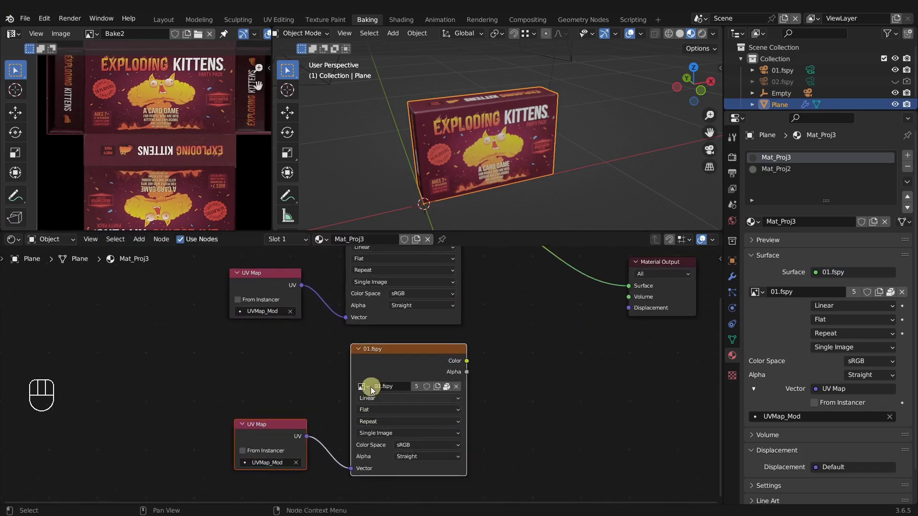
- Switch the copy to the 02b.fspy image with UVMap_Mod2 and wire its Color into the Surface output
{"action": "left_click", "coordinate": [516, 148]}
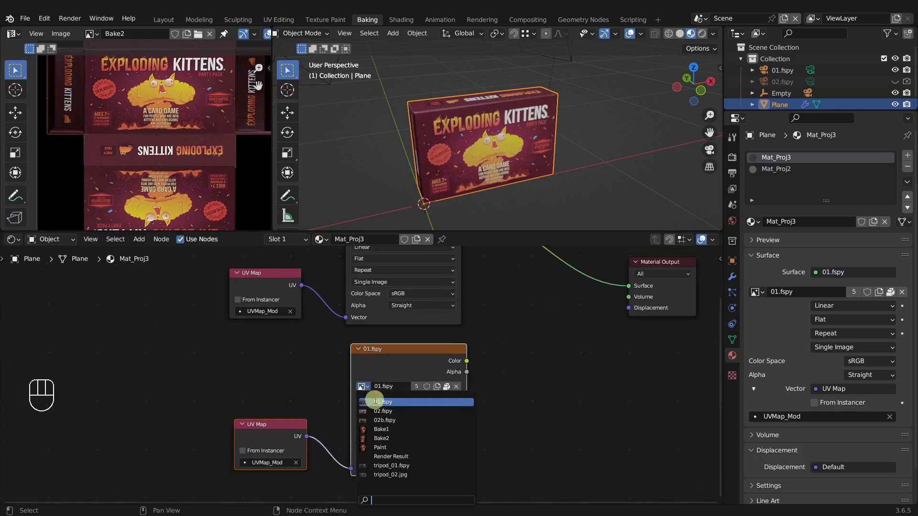
{"action": "left_click", "coordinate": [516, 148]}
{"action": "middle_click", "coordinate": [515, 149]}
{"action": "left_click", "coordinate": [377, 379]}
{"action": "left_click_drag", "start_coordinate": [501, 159], "coordinate": [472, 162]}
{"action": "left_click_drag", "start_coordinate": [374, 153], "coordinate": [322, 139]}
{"action": "left_click", "coordinate": [413, 70]}
- Pin the box node tree and inspect the 02b.fspy camera from around the scene
{"action": "key", "text": "g"}
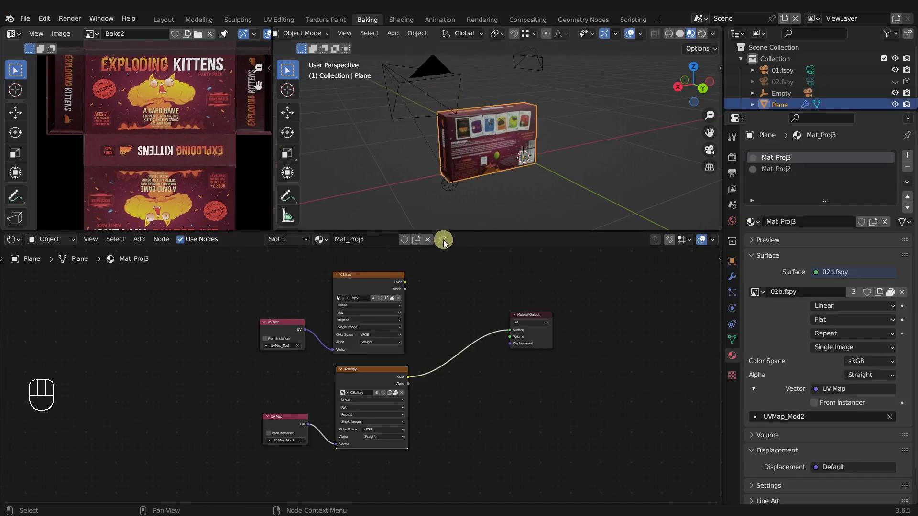
{"action": "left_click", "coordinate": [445, 242]}
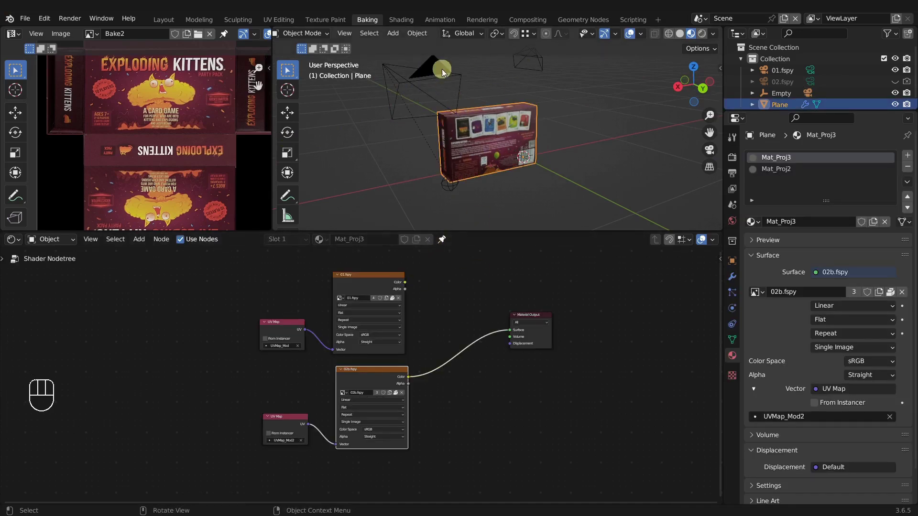
{"action": "left_click", "coordinate": [444, 71]}
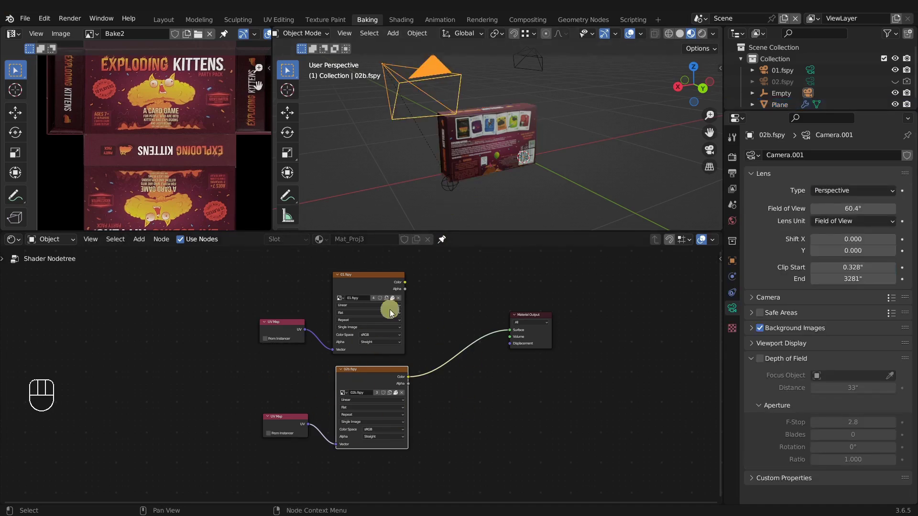
{"action": "middle_click", "coordinate": [446, 326]}
{"action": "key", "text": "g"}
{"action": "left_click_drag", "start_coordinate": [474, 186], "coordinate": [448, 181]}
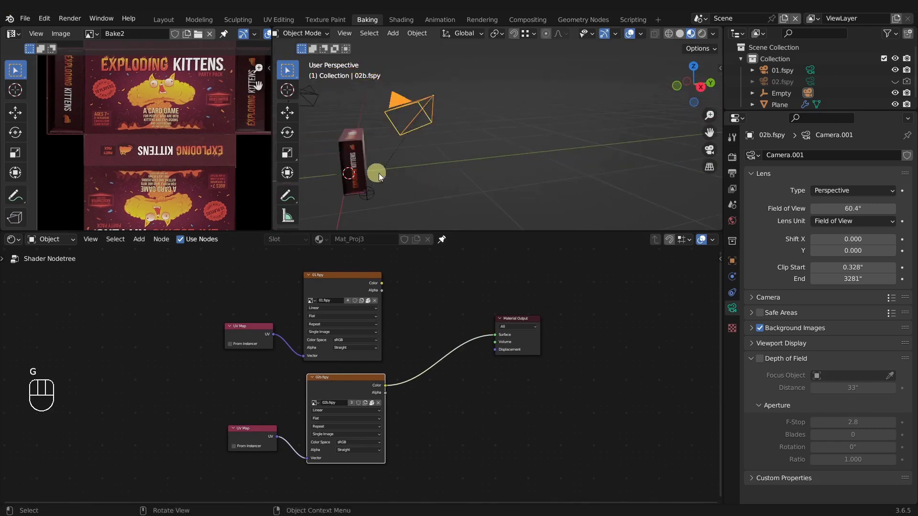
{"action": "middle_click", "coordinate": [598, 185]}
{"action": "key", "text": "g"}
{"action": "middle_click", "coordinate": [510, 182]}
{"action": "middle_click", "coordinate": [522, 183]}
- Check the 01.fspy camera, relink the 01.fspy texture to the Surface output and reselect the box
{"action": "left_click", "coordinate": [345, 288]}
{"action": "left_click", "coordinate": [411, 103]}
{"action": "key", "text": "g"}
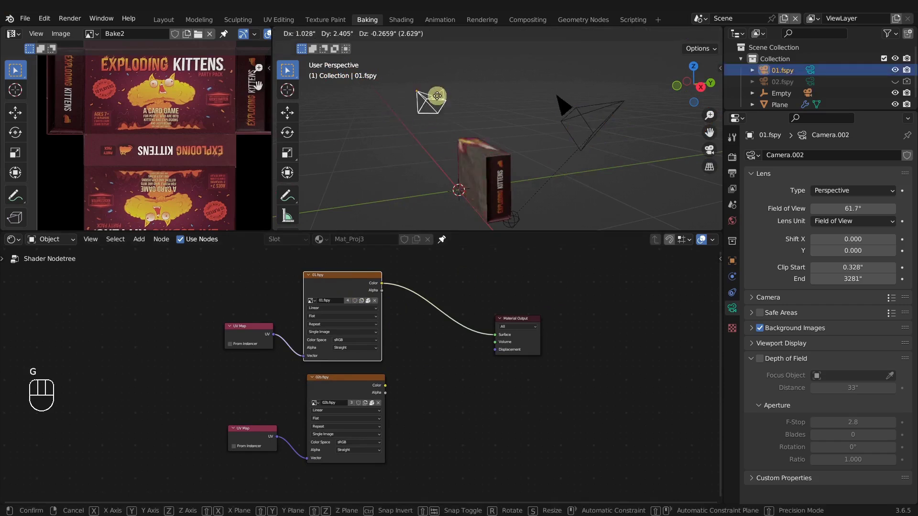
{"action": "left_click_drag", "start_coordinate": [470, 177], "coordinate": [475, 174]}
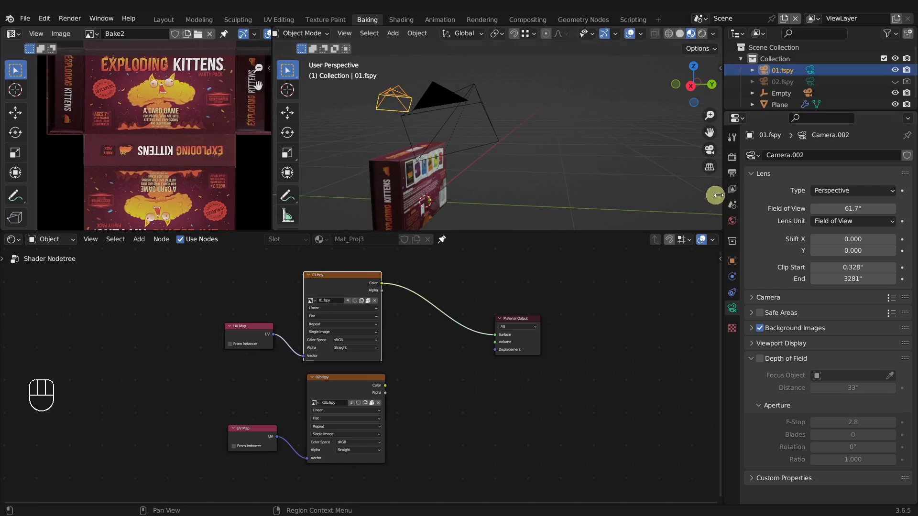
{"action": "left_click", "coordinate": [397, 177]}
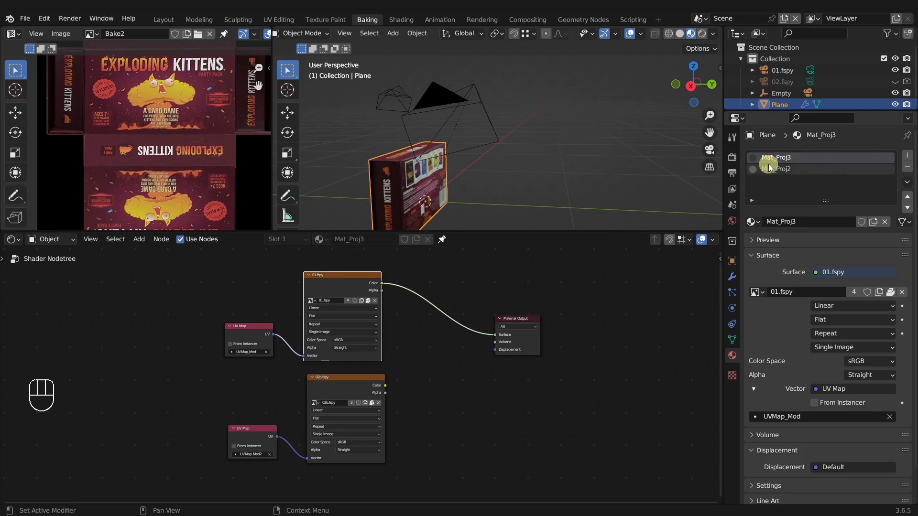
- Delete the Mat_Proj2 material slot, leaving only Mat_Proj3 with the front photo projected on the box
{"action": "left_click", "coordinate": [768, 170]}
{"action": "left_click", "coordinate": [914, 171]}
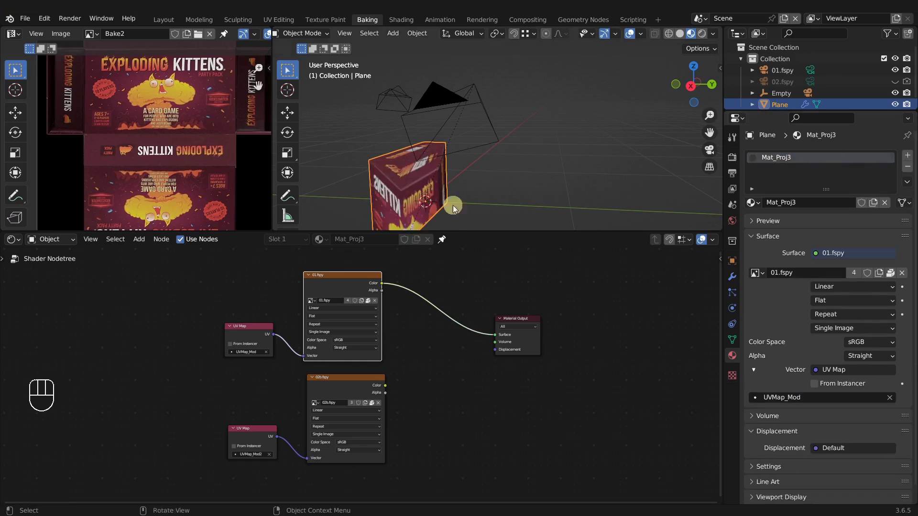
{"action": "middle_click", "coordinate": [463, 392]}
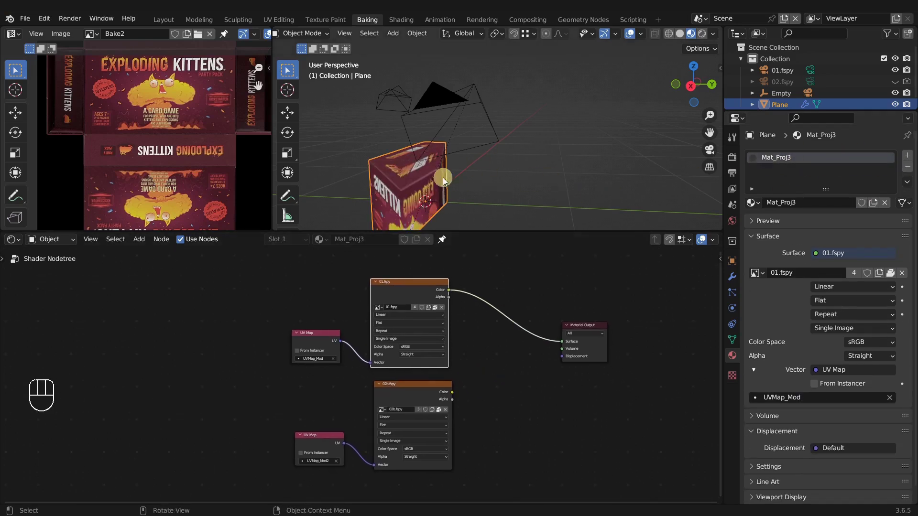
{"action": "middle_click", "coordinate": [521, 181]}
{"action": "middle_click", "coordinate": [524, 170]}
{"action": "middle_click", "coordinate": [534, 170]}
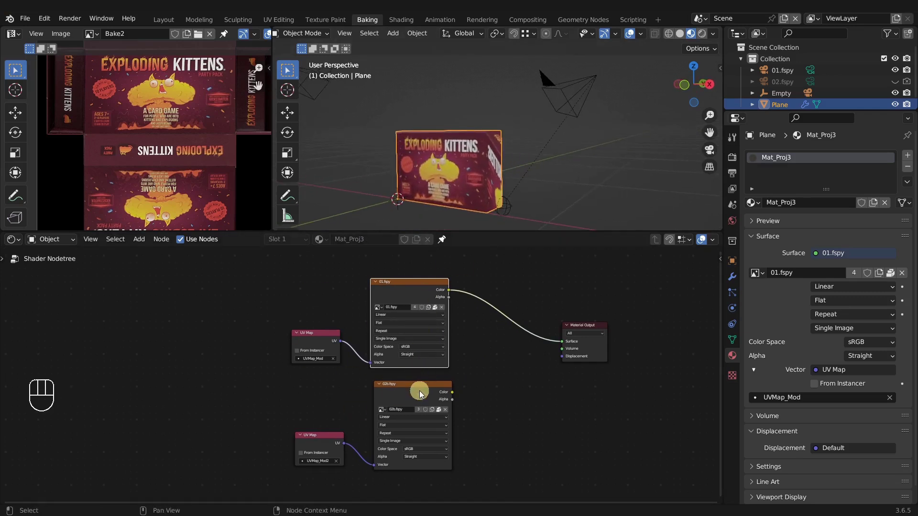
- Insert a Mix Color node on the output link with 01.fspy in A and 02b.fspy in B
{"action": "left_click_drag", "start_coordinate": [418, 397], "coordinate": [430, 316]}
{"action": "left_click", "coordinate": [455, 175]}
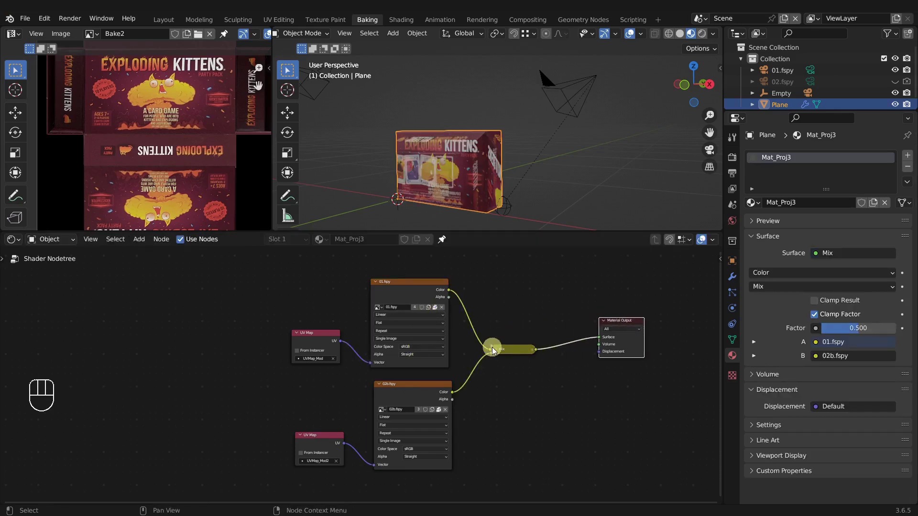
{"action": "left_click", "coordinate": [500, 354]}
{"action": "left_click", "coordinate": [517, 353]}
{"action": "middle_click", "coordinate": [454, 176]}
{"action": "left_click_drag", "start_coordinate": [492, 129], "coordinate": [475, 140]}
{"action": "left_click_drag", "start_coordinate": [506, 155], "coordinate": [431, 155]}
{"action": "middle_click", "coordinate": [475, 164]}
{"action": "middle_click", "coordinate": [493, 167]}
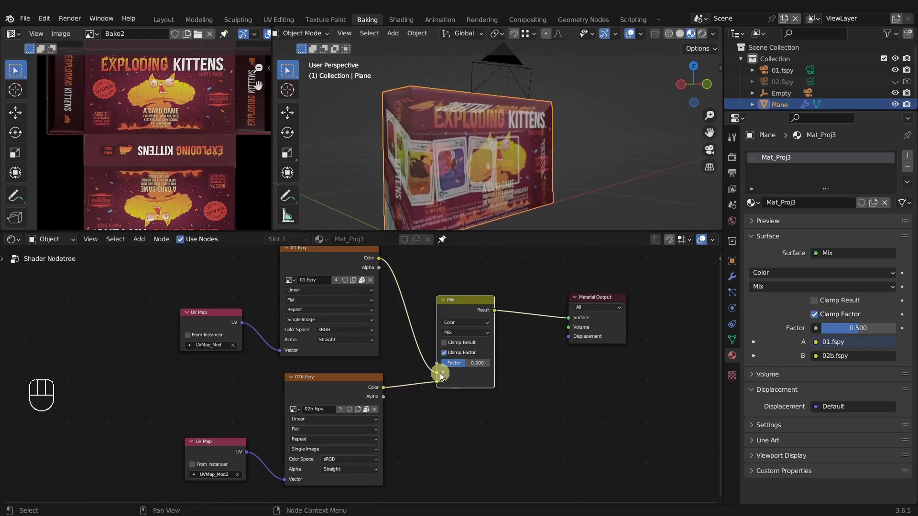
{"action": "left_click", "coordinate": [410, 240]}
- Test the Mix factor at 0 and 1, then leave it at 0.5 and inspect the blend on the box
{"action": "left_click_drag", "start_coordinate": [481, 364], "coordinate": [465, 364]}
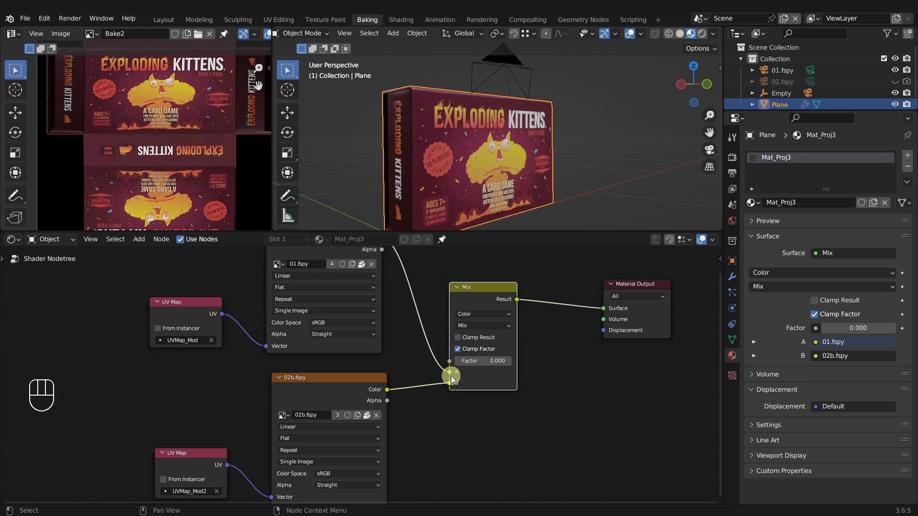
{"action": "left_click_drag", "start_coordinate": [468, 364], "coordinate": [354, 245]}
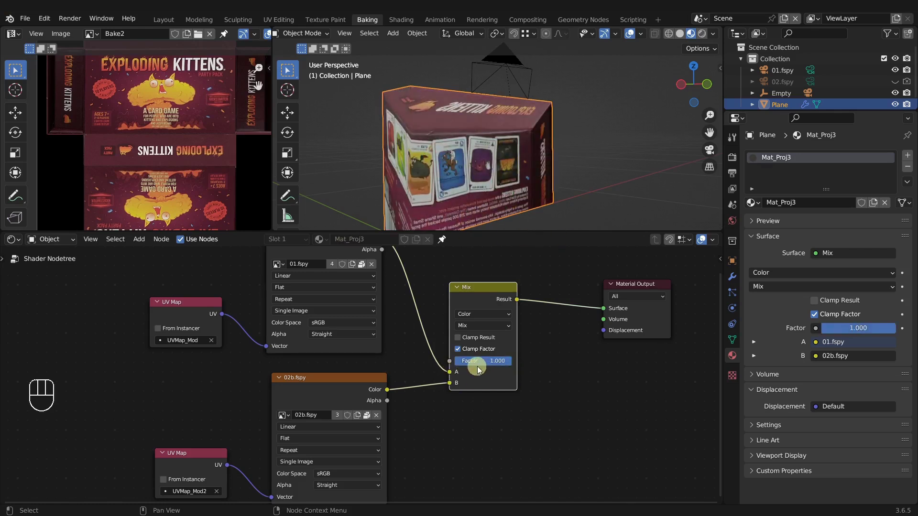
{"action": "left_click_drag", "start_coordinate": [483, 172], "coordinate": [476, 260]}
{"action": "left_click", "coordinate": [484, 364]}
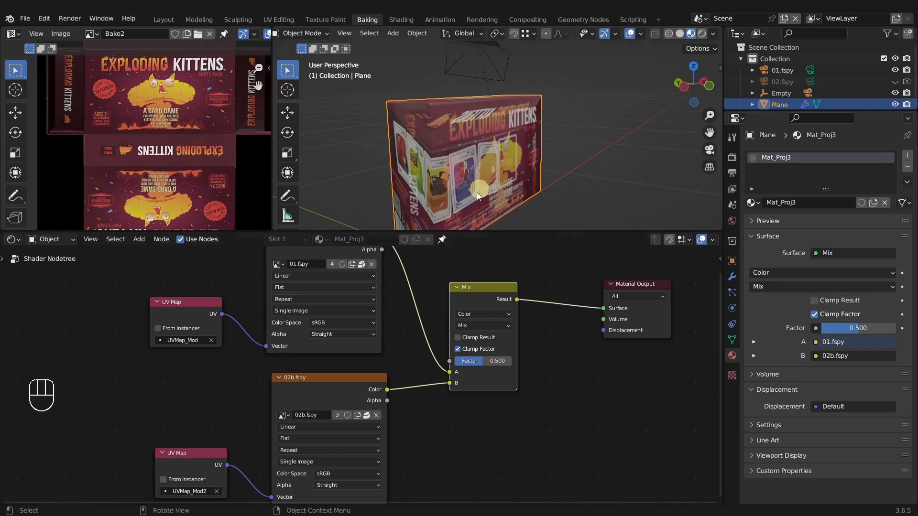
{"action": "left_click_drag", "start_coordinate": [527, 174], "coordinate": [465, 177]}
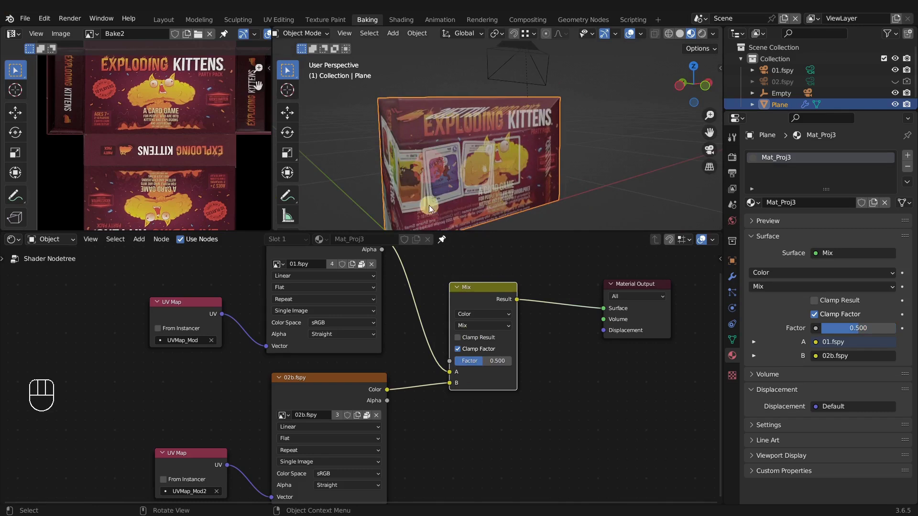
{"action": "left_click", "coordinate": [497, 298]}
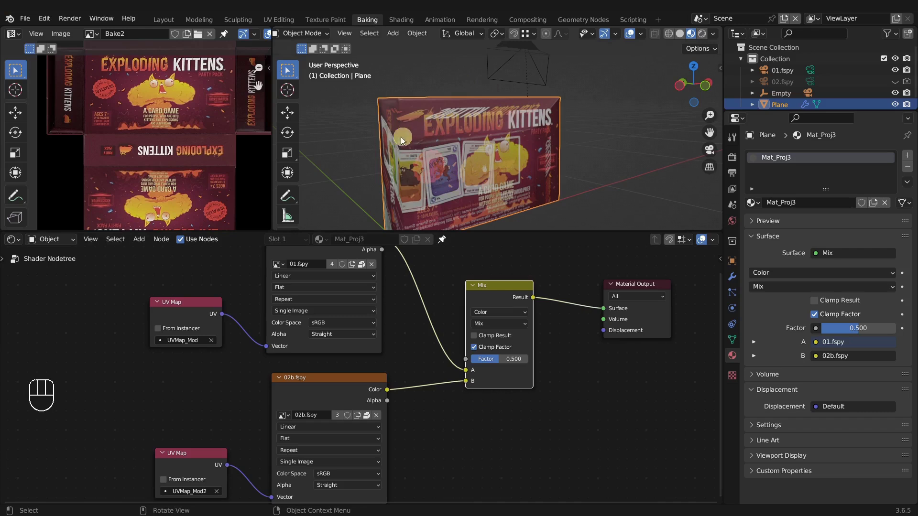
- Rearrange the nodes and duplicate the 02b.fspy Image Texture and UV Map pair
{"action": "left_click_drag", "start_coordinate": [413, 352], "coordinate": [459, 506]}
{"action": "left_click_drag", "start_coordinate": [298, 333], "coordinate": [440, 410]}
{"action": "middle_click", "coordinate": [445, 430]}
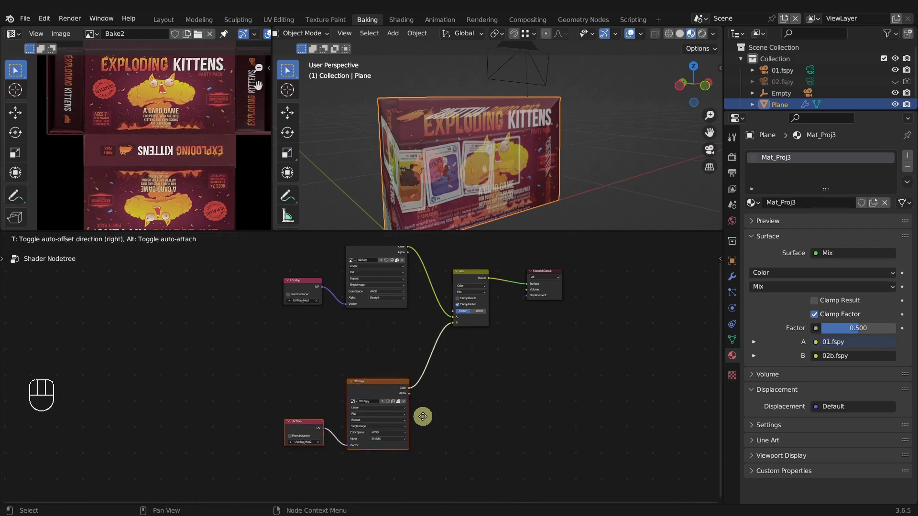
{"action": "middle_click", "coordinate": [405, 354]}
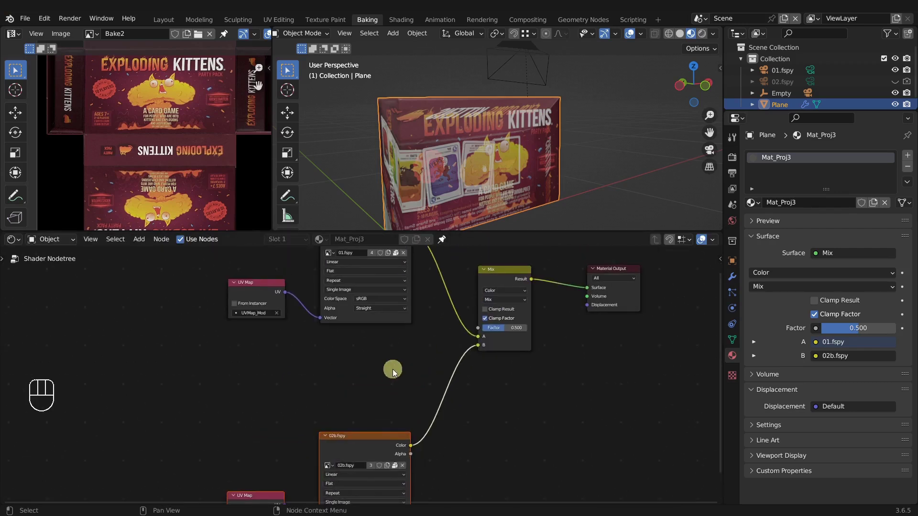
{"action": "left_click_drag", "start_coordinate": [429, 362], "coordinate": [461, 345]}
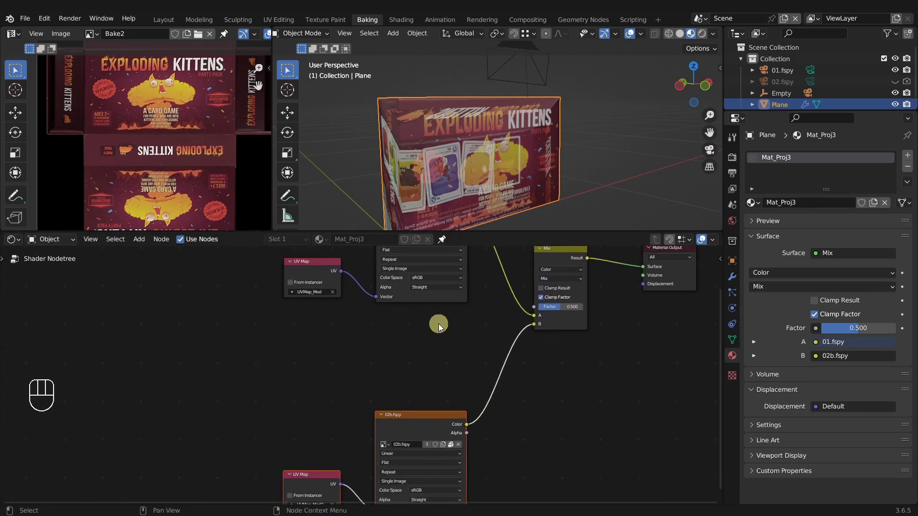
{"action": "left_click", "coordinate": [258, 407]}
{"action": "left_click_drag", "start_coordinate": [397, 462], "coordinate": [417, 481]}
{"action": "key", "text": "shift+d"}
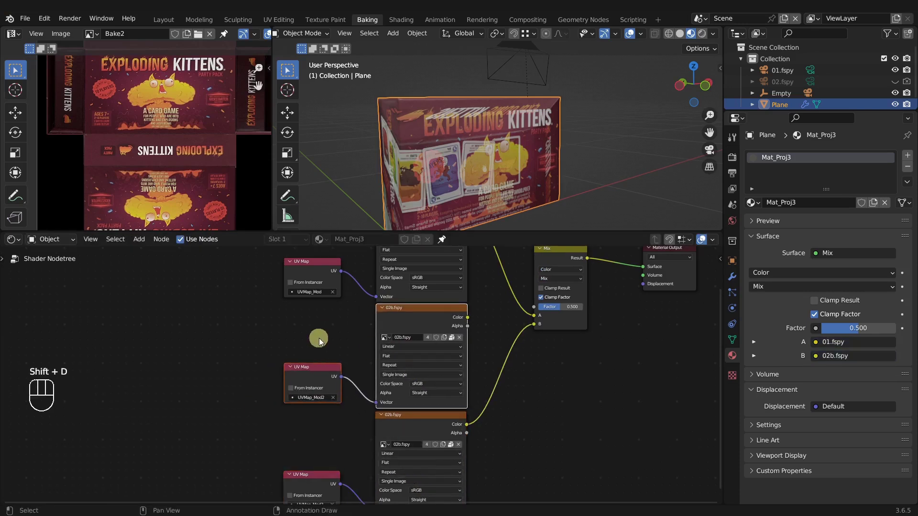
{"action": "middle_click", "coordinate": [328, 322]}
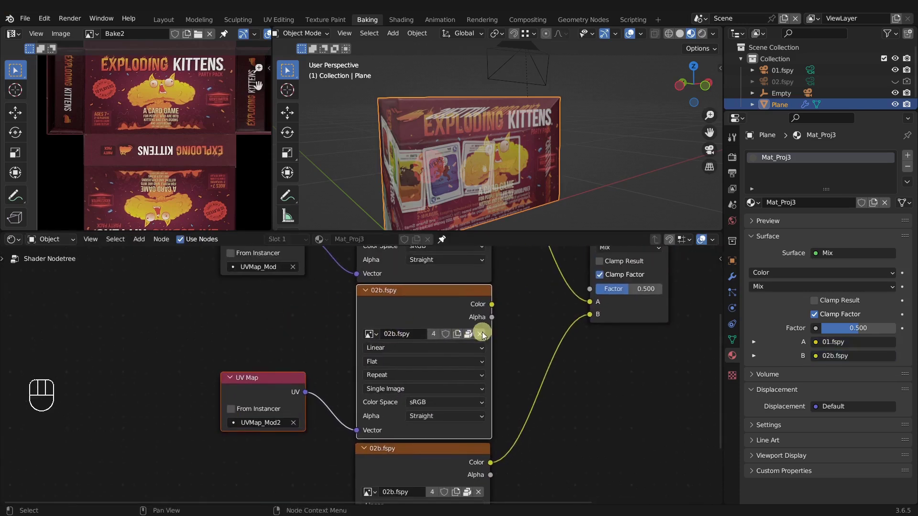
- Replace the copy's image with a new blank image named 02b_Mask and set its UV map to UVMap_Flat
{"action": "left_click", "coordinate": [482, 337]}
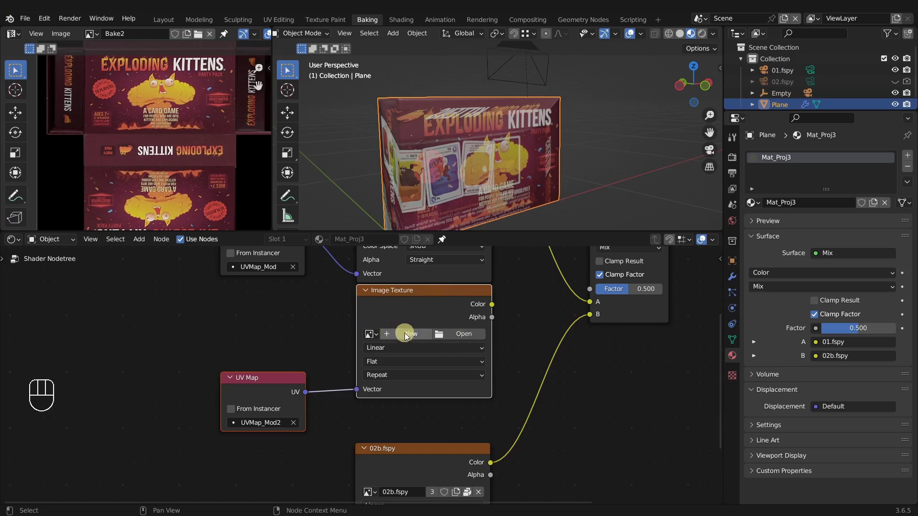
{"action": "left_click_drag", "start_coordinate": [409, 335], "coordinate": [382, 346]}
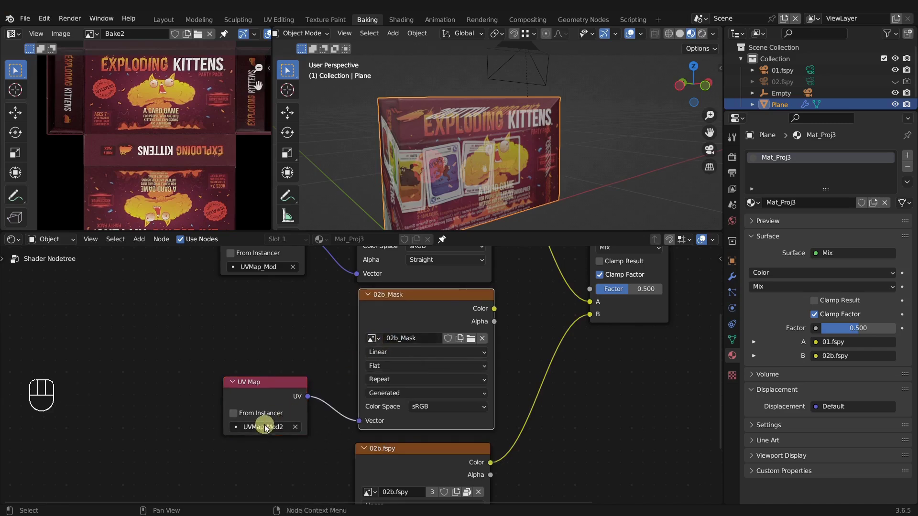
{"action": "left_click_drag", "start_coordinate": [269, 430], "coordinate": [301, 344]}
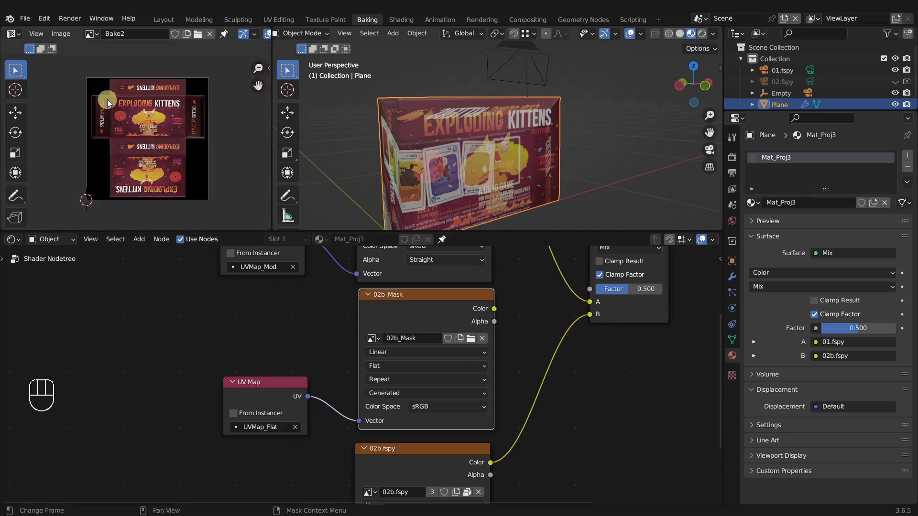
- Show 02b_Mask in the Image Editor, select all faces in Edit Mode and make UVMap_Flat the active UV map
{"action": "left_click_drag", "start_coordinate": [169, 113], "coordinate": [127, 89]}
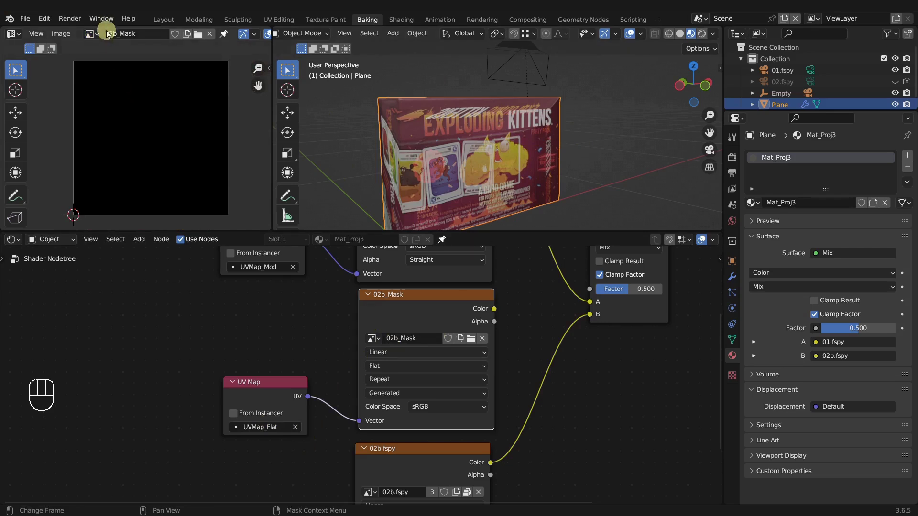
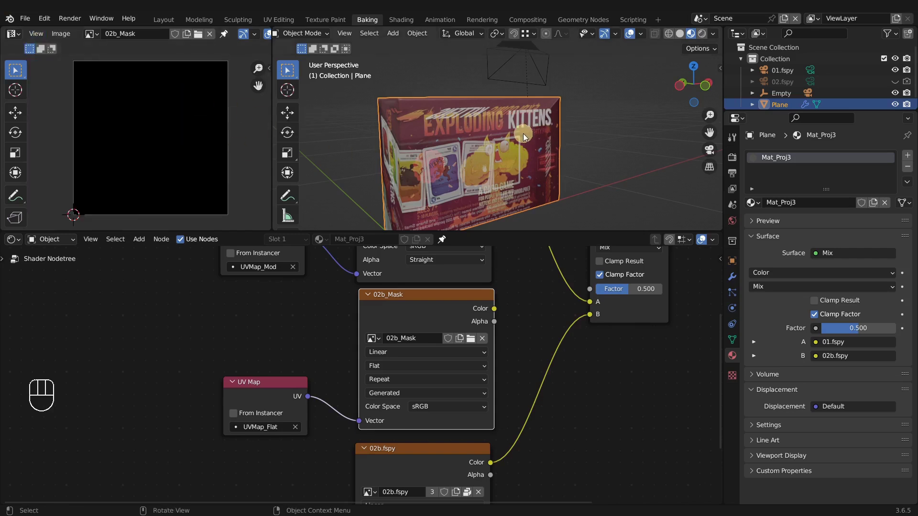
{"action": "key", "text": "Tab"}
{"action": "key", "text": "a"}
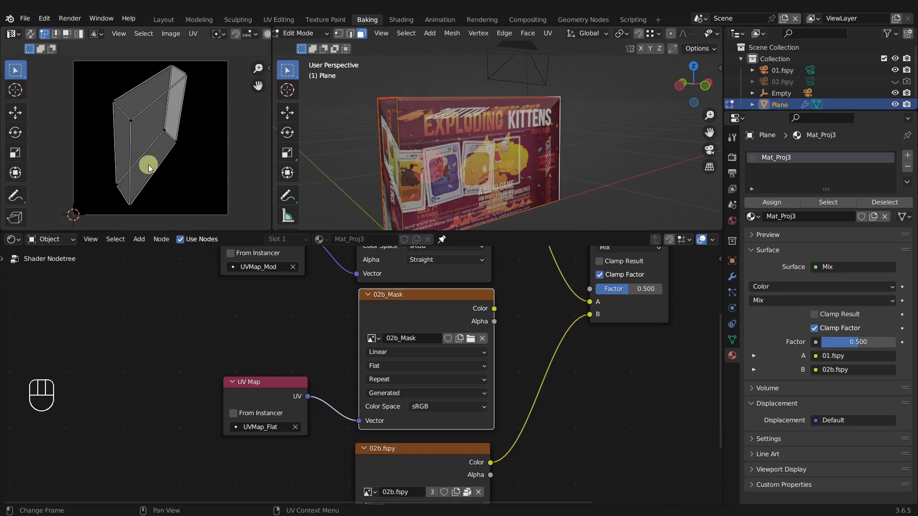
{"action": "left_click_drag", "start_coordinate": [443, 325], "coordinate": [438, 323]}
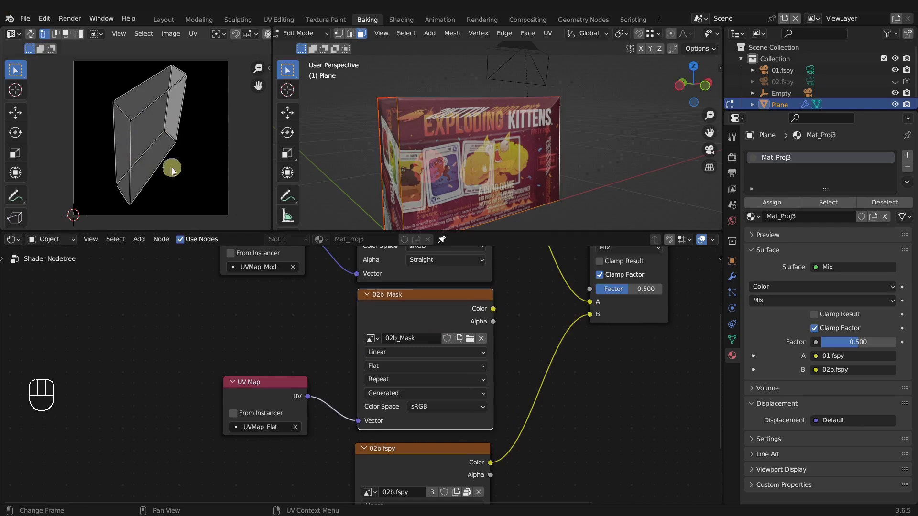
{"action": "left_click", "coordinate": [734, 343]}
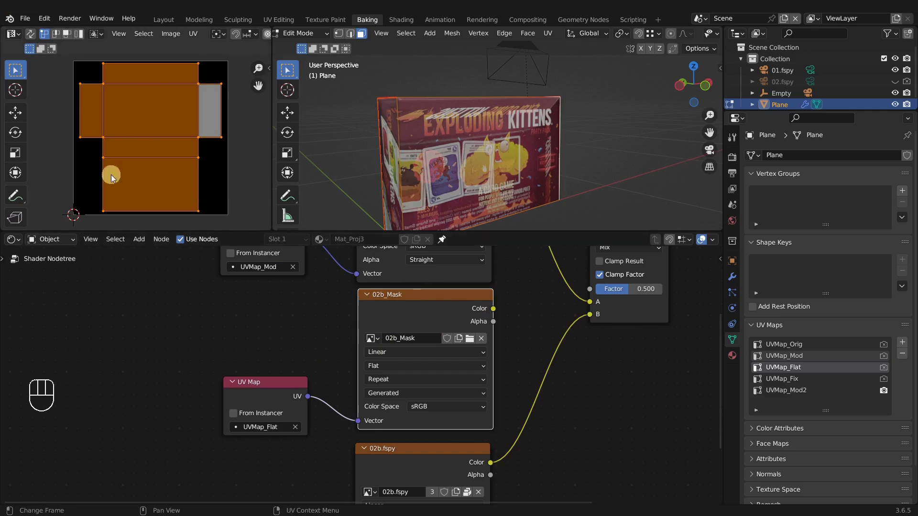
- Wire the 02b_Mask Color into the Mix Factor and orbit to check the box front
{"action": "left_click_drag", "start_coordinate": [415, 319], "coordinate": [443, 313]}
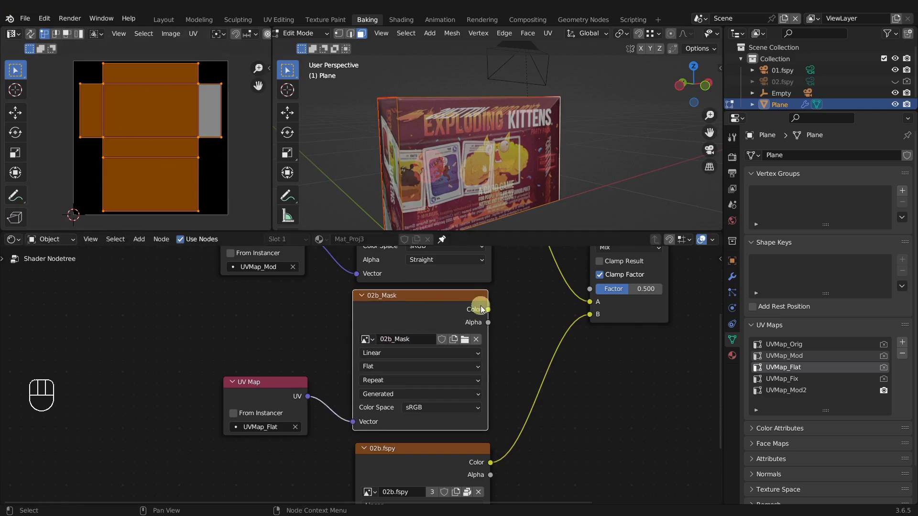
{"action": "left_click_drag", "start_coordinate": [489, 312], "coordinate": [287, 418]}
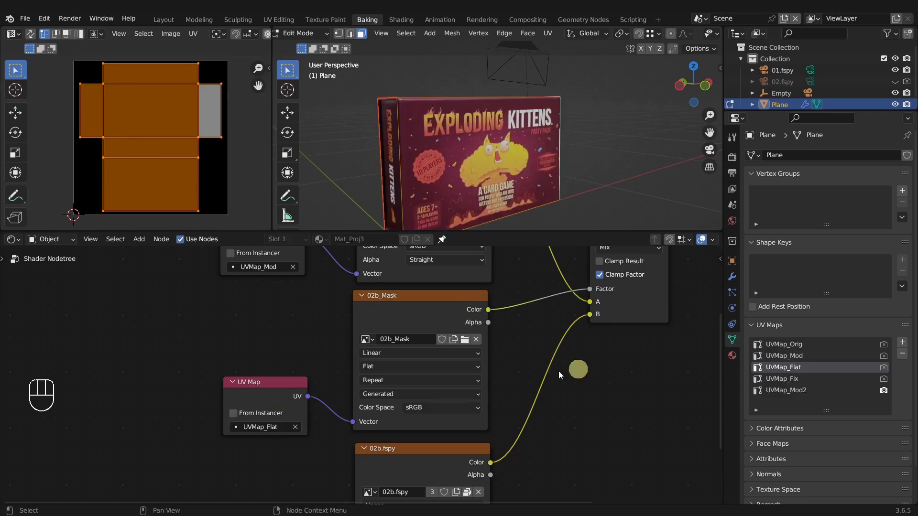
{"action": "left_click_drag", "start_coordinate": [480, 136], "coordinate": [412, 127]}
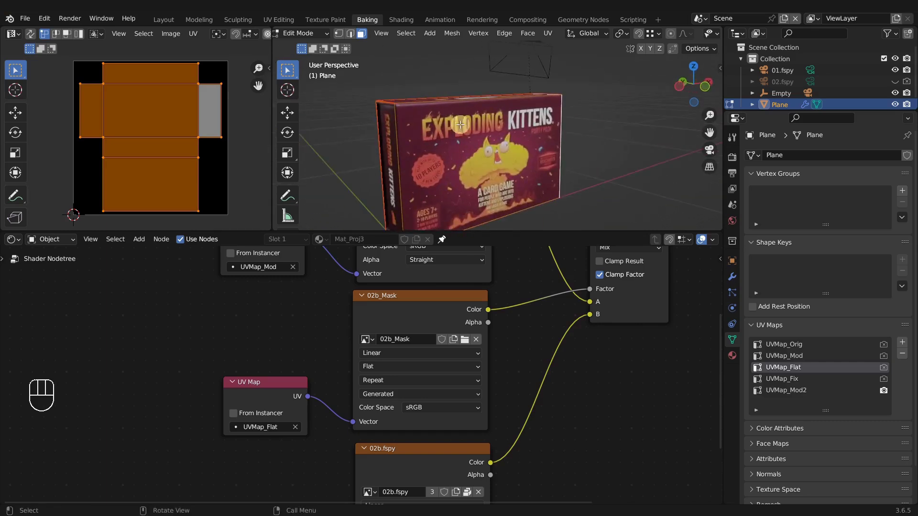
{"action": "left_click_drag", "start_coordinate": [404, 143], "coordinate": [376, 138]}
{"action": "left_click_drag", "start_coordinate": [518, 133], "coordinate": [473, 134]}
{"action": "left_click_drag", "start_coordinate": [506, 152], "coordinate": [556, 117]}
- Leave Edit Mode, look around the scene and select the 01.fspy camera
{"action": "left_click", "coordinate": [576, 102]}
{"action": "key", "text": "Tab"}
{"action": "left_click", "coordinate": [574, 104]}
{"action": "key", "text": "g"}
{"action": "middle_click", "coordinate": [531, 168]}
{"action": "left_click_drag", "start_coordinate": [576, 151], "coordinate": [533, 149]}
{"action": "middle_click", "coordinate": [528, 155]}
{"action": "left_click", "coordinate": [398, 129]}
- Cancel an accidental move of the 01.fspy camera and switch to the Texture Paint workspace
{"action": "key", "text": "g"}
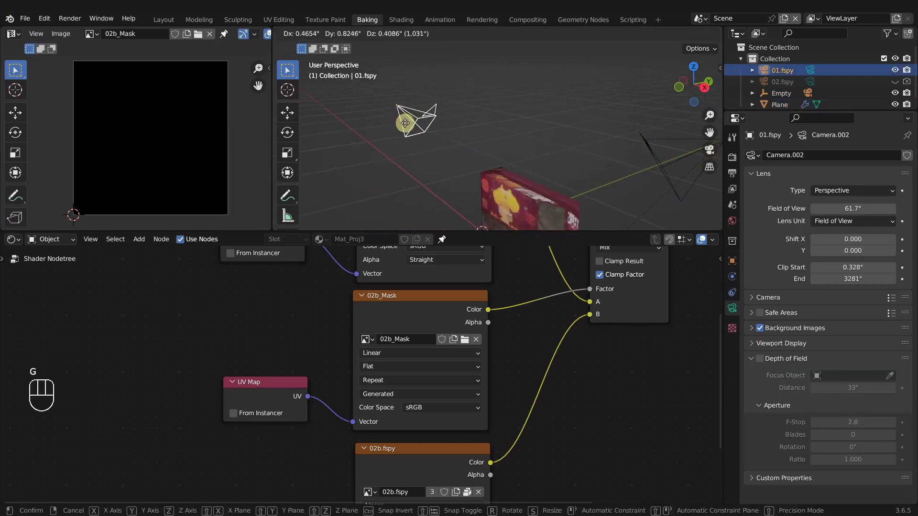
{"action": "middle_click", "coordinate": [576, 122]}
{"action": "middle_click", "coordinate": [547, 131]}
{"action": "middle_click", "coordinate": [556, 122]}
{"action": "left_click", "coordinate": [558, 188]}
{"action": "left_click", "coordinate": [328, 22]}
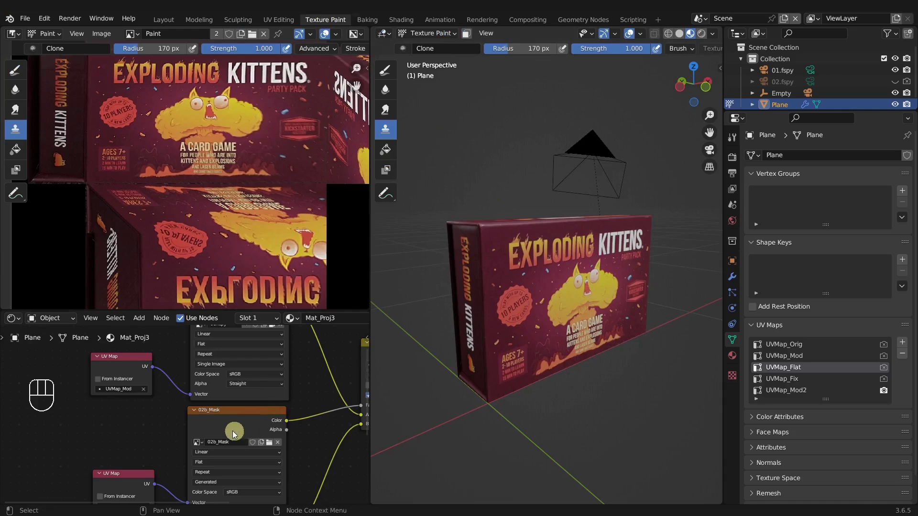
- Browse the Image Editor images, compare 01.fspy, and settle on 02b_Mask as the image to paint
{"action": "left_click", "coordinate": [229, 424]}
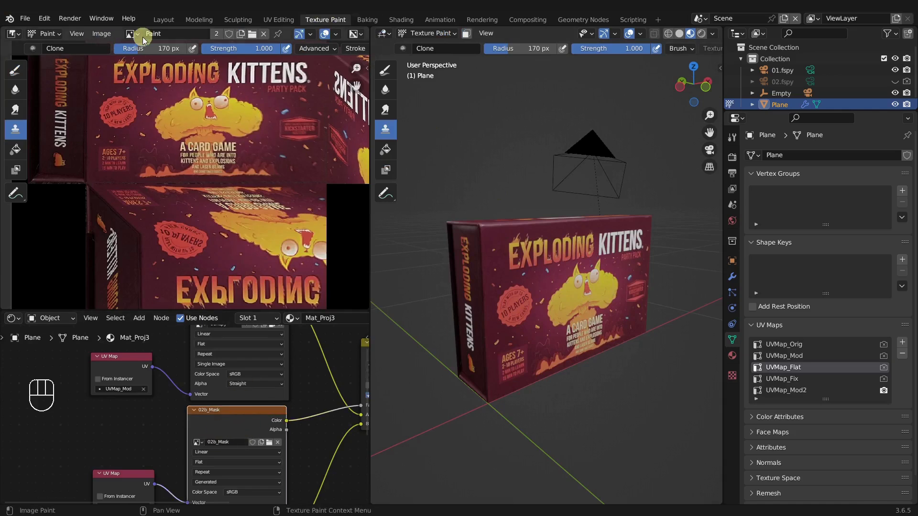
{"action": "left_click", "coordinate": [247, 428]}
{"action": "left_click", "coordinate": [216, 332]}
{"action": "left_click", "coordinate": [220, 427]}
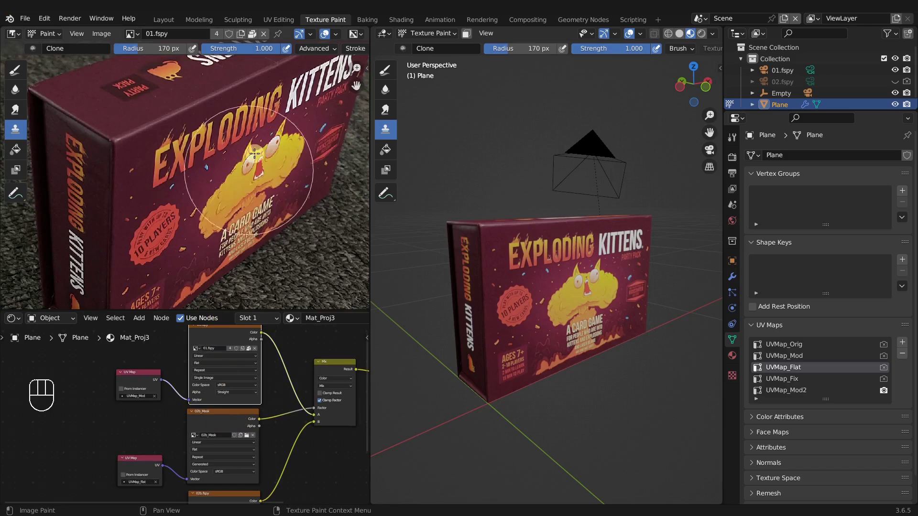
{"action": "left_click", "coordinate": [230, 426]}
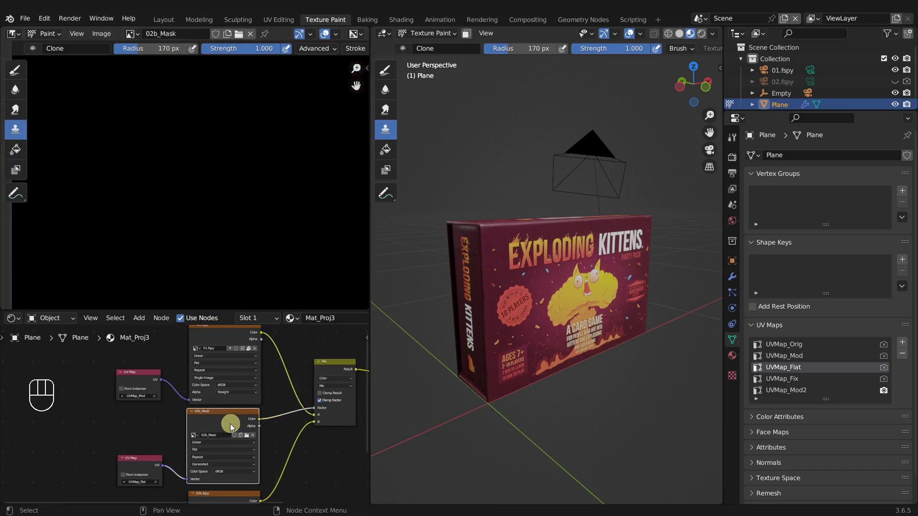
{"action": "middle_click", "coordinate": [236, 421]}
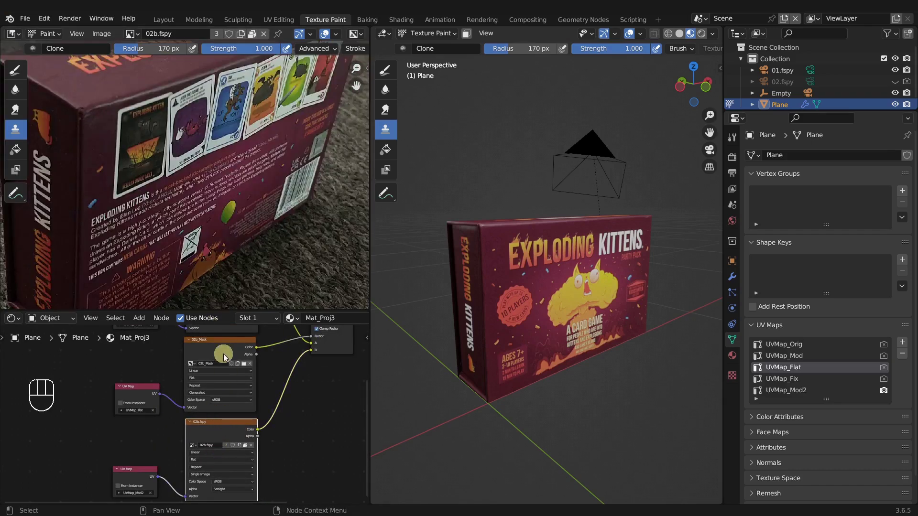
{"action": "left_click", "coordinate": [223, 349]}
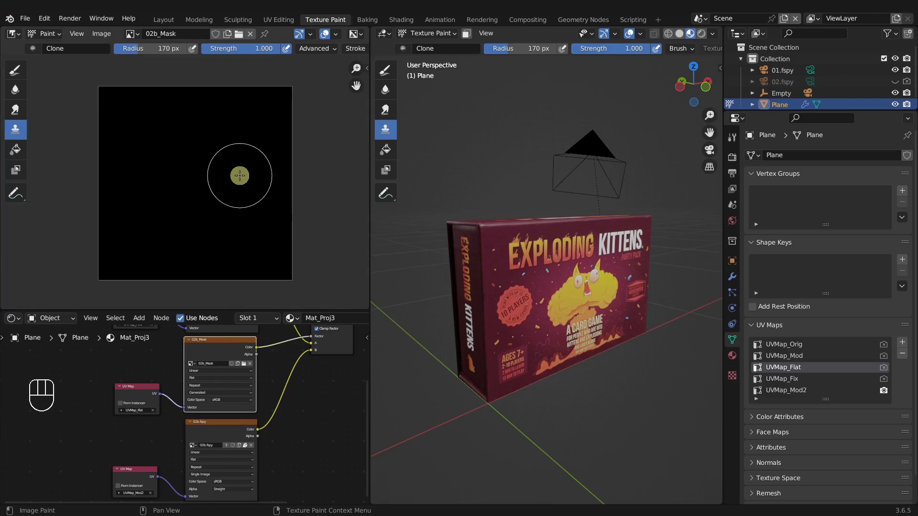
{"action": "left_click", "coordinate": [233, 354]}
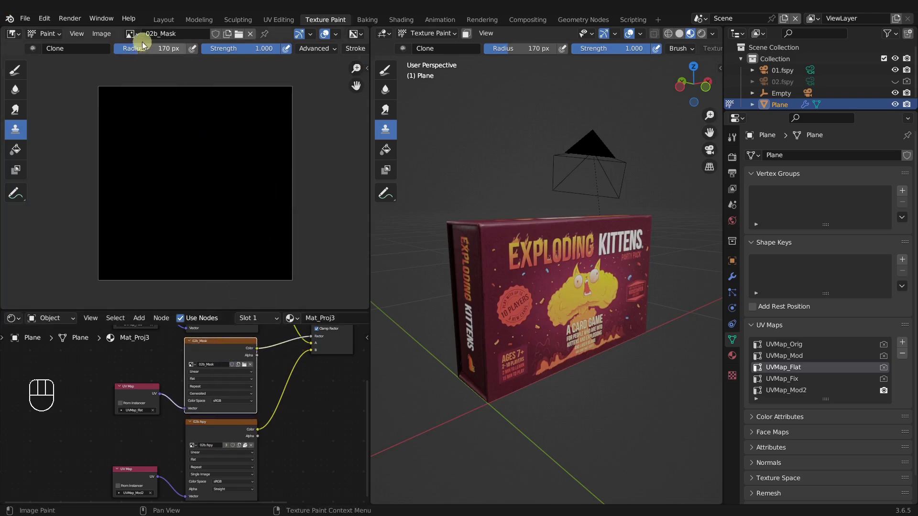
{"action": "left_click_drag", "start_coordinate": [142, 39], "coordinate": [156, 89]}
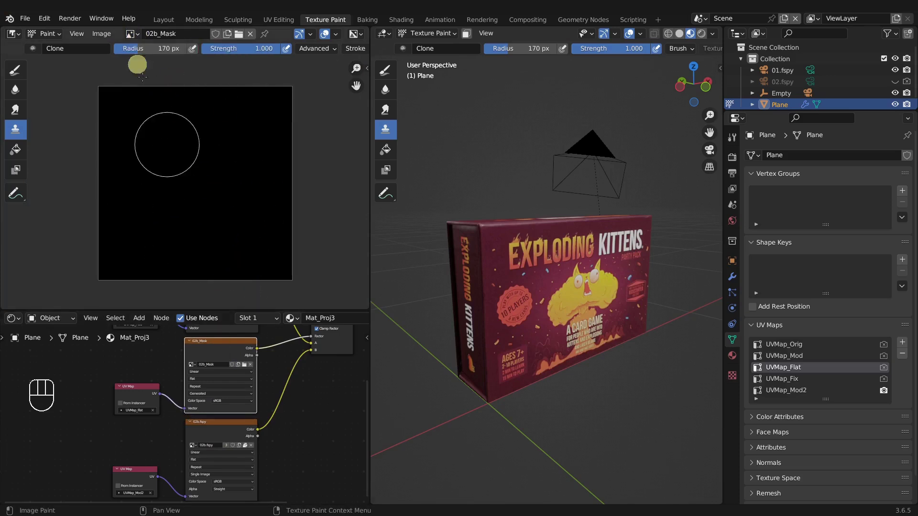
{"action": "left_click_drag", "start_coordinate": [78, 36], "coordinate": [82, 124]}
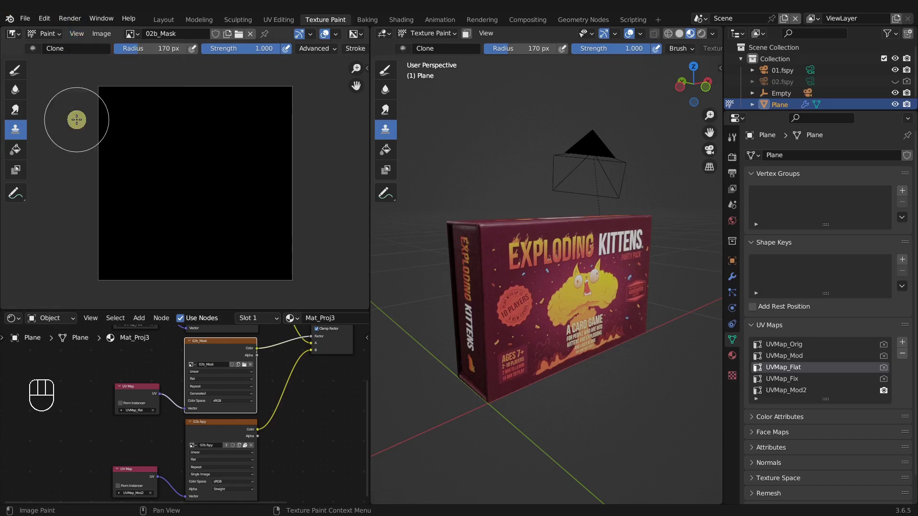
{"action": "left_click", "coordinate": [74, 37]}
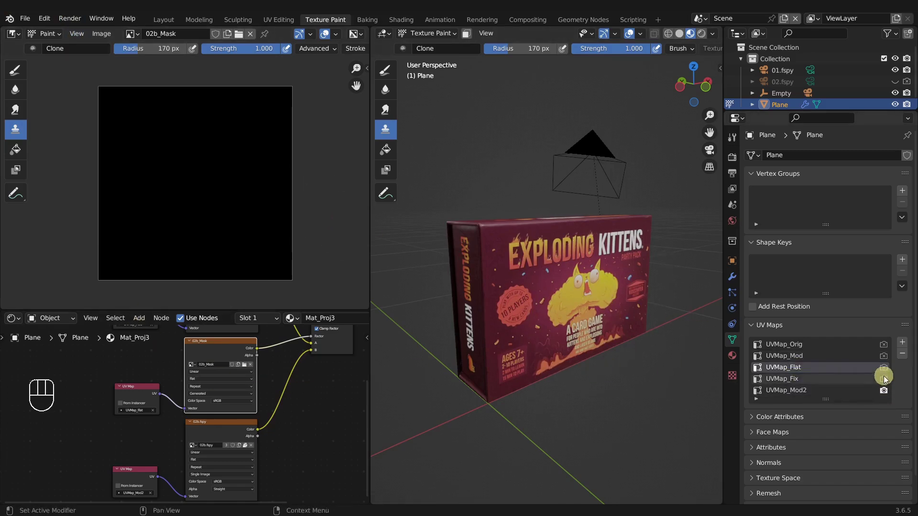
- Highlight UVMap_Flat, pan the node editor to the Mix node and adjust the Image Editor header
{"action": "double_click", "coordinate": [885, 349]}
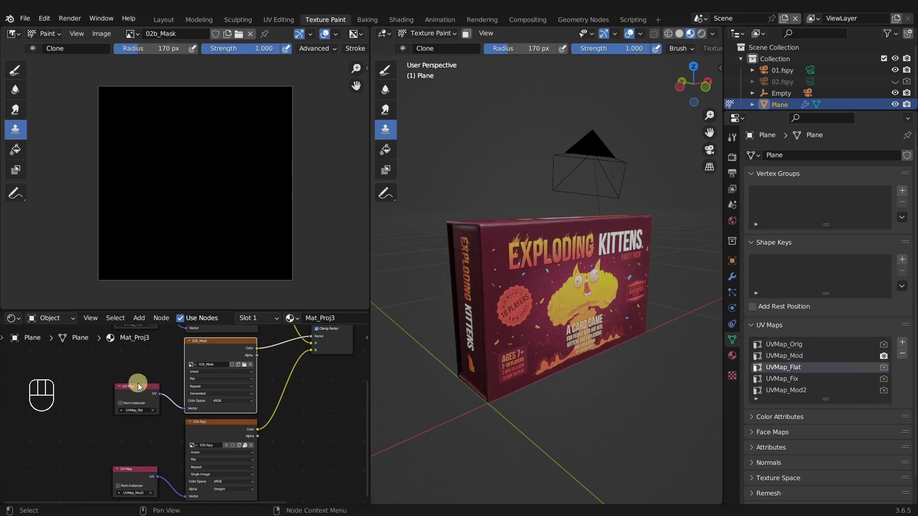
{"action": "left_click", "coordinate": [140, 392]}
{"action": "left_click_drag", "start_coordinate": [146, 380], "coordinate": [141, 401]}
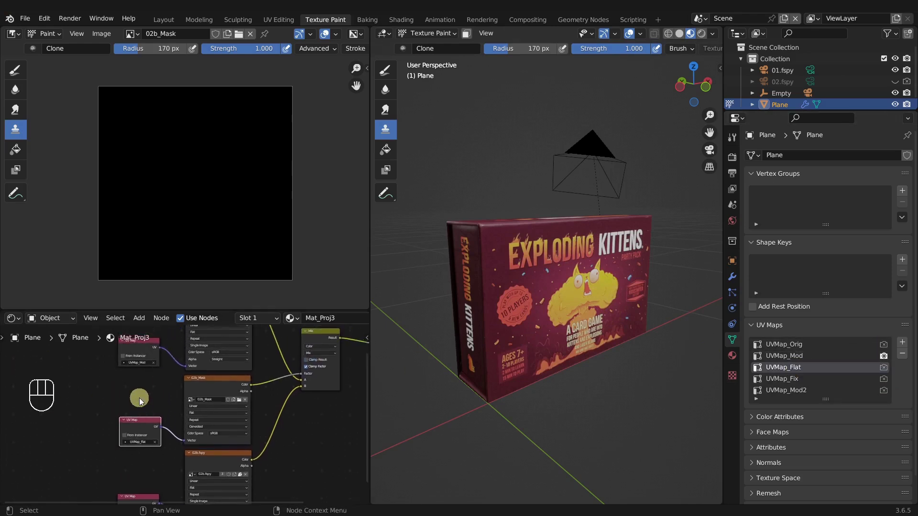
{"action": "left_click", "coordinate": [143, 357]}
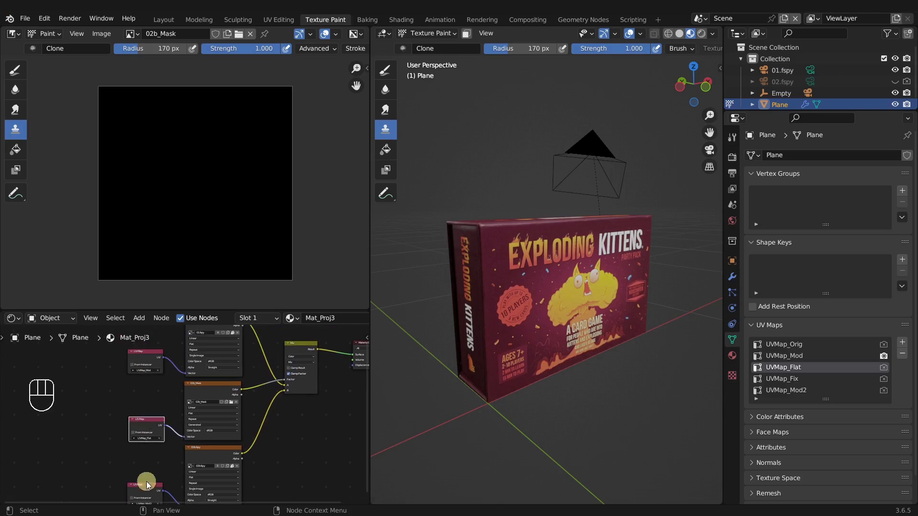
{"action": "left_click", "coordinate": [147, 487]}
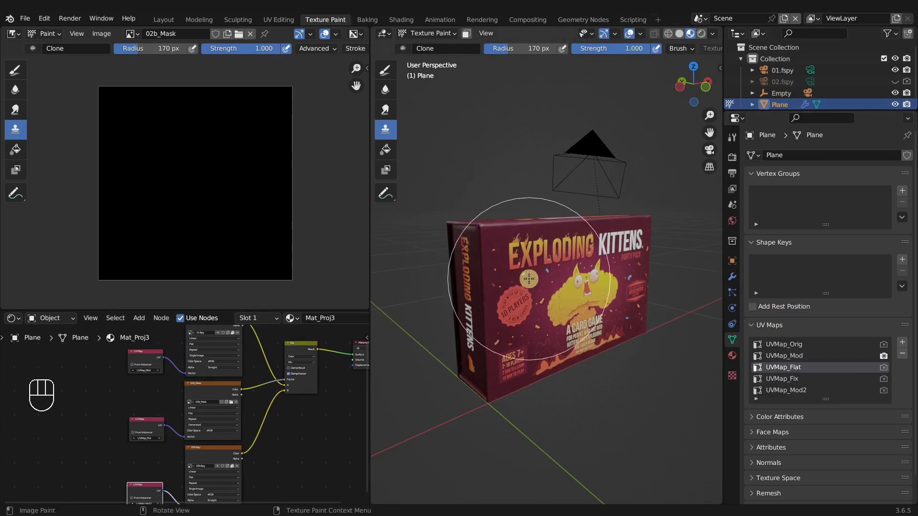
{"action": "left_click", "coordinate": [544, 267]}
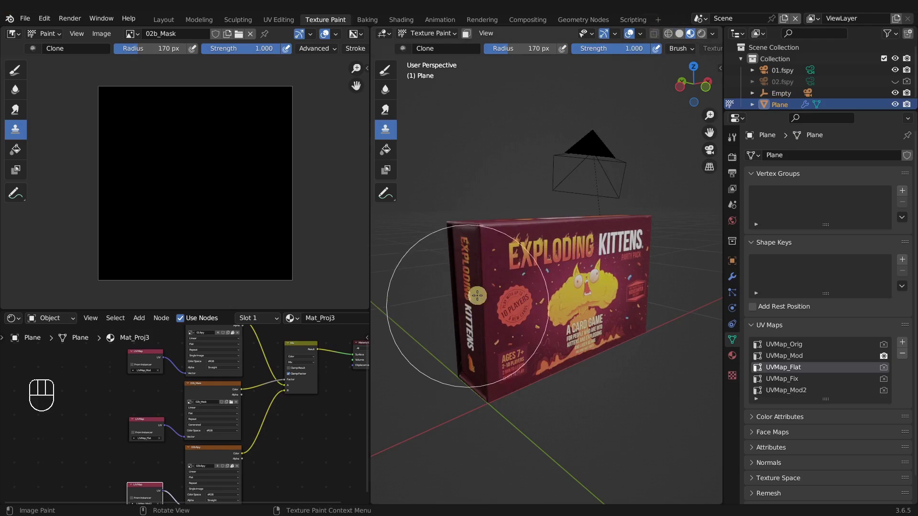
{"action": "left_click_drag", "start_coordinate": [83, 34], "coordinate": [110, 129]}
{"action": "left_click_drag", "start_coordinate": [75, 41], "coordinate": [79, 121]}
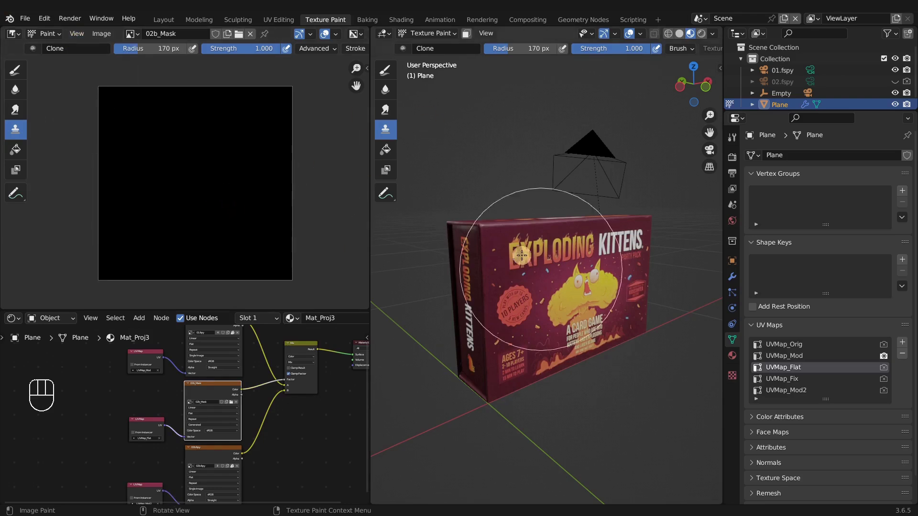
- Select all box faces in Edit Mode, return to Texture Paint on 02b_Mask and show the Clone brush's Active Tool settings
{"action": "key", "text": "Tab"}
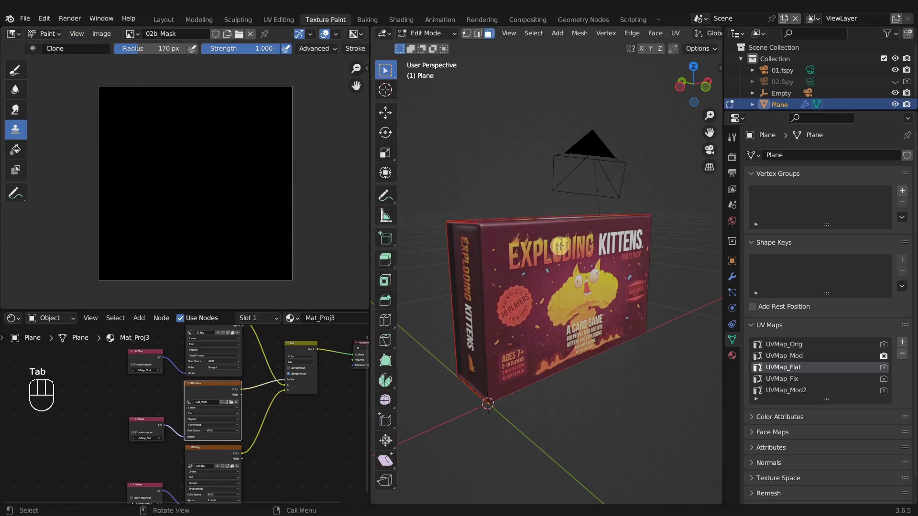
{"action": "key", "text": "a"}
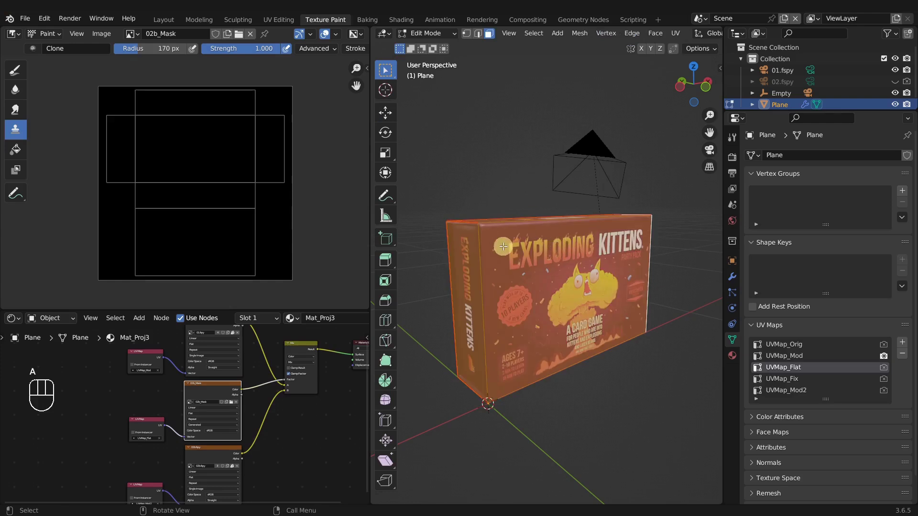
{"action": "key", "text": "Tab"}
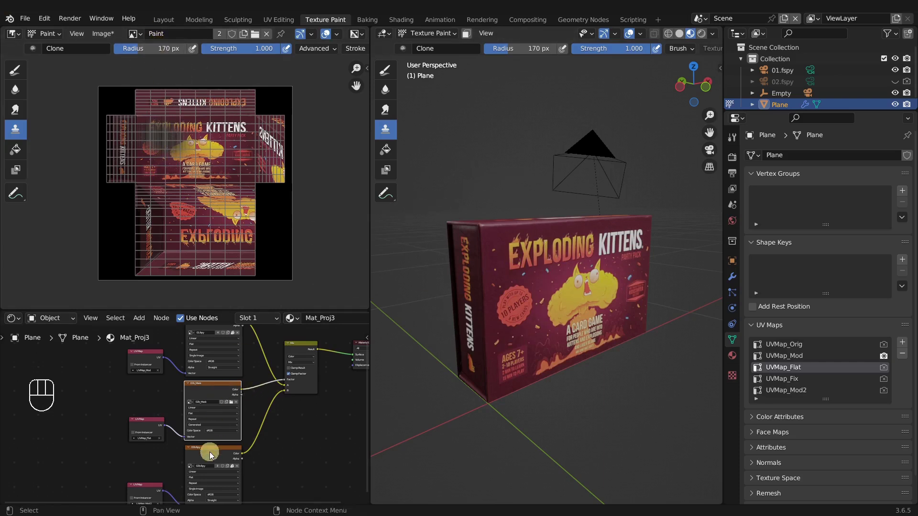
{"action": "left_click", "coordinate": [216, 392]}
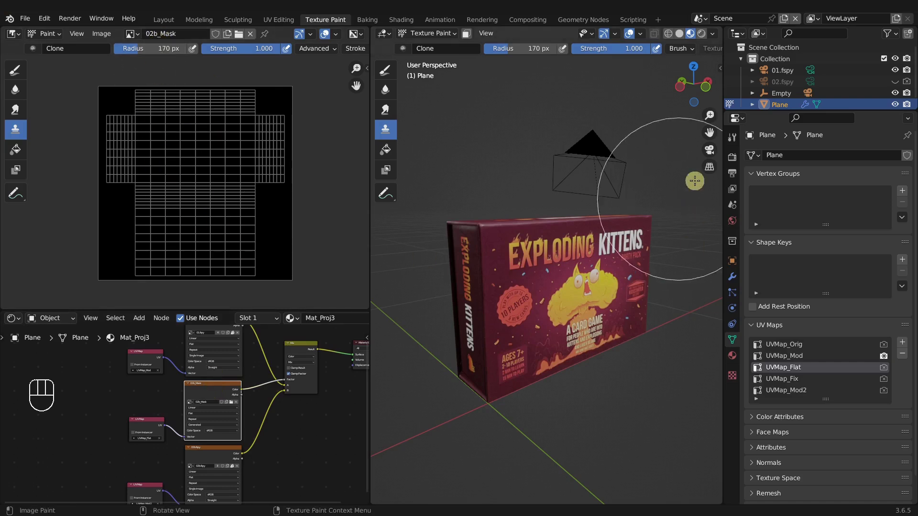
{"action": "left_click", "coordinate": [733, 140]}
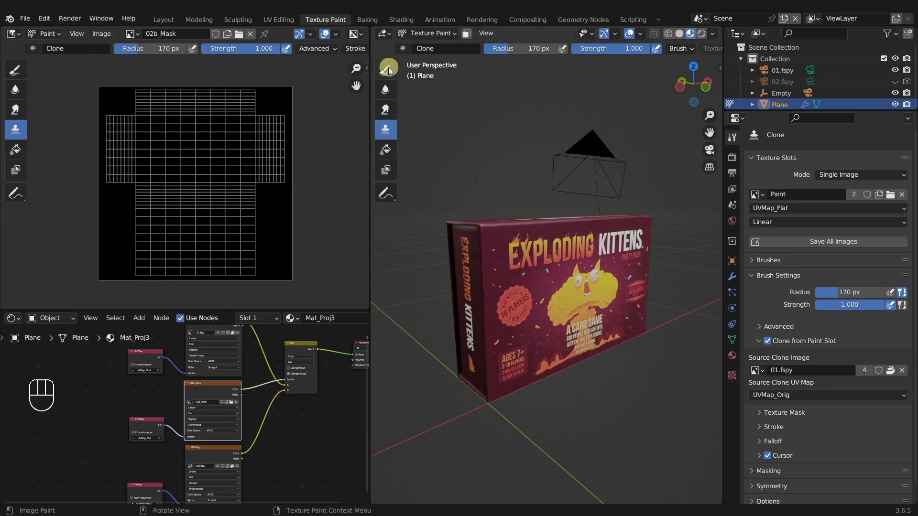
- Use the plain Draw brush in Material texture-slot mode targeting the 02b_Mask slot
{"action": "left_click", "coordinate": [391, 69]}
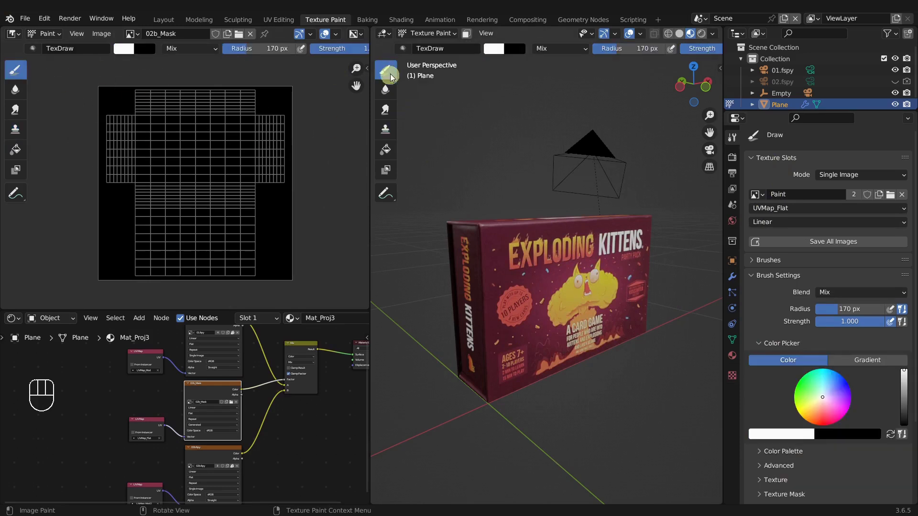
{"action": "left_click_drag", "start_coordinate": [844, 178], "coordinate": [844, 191]}
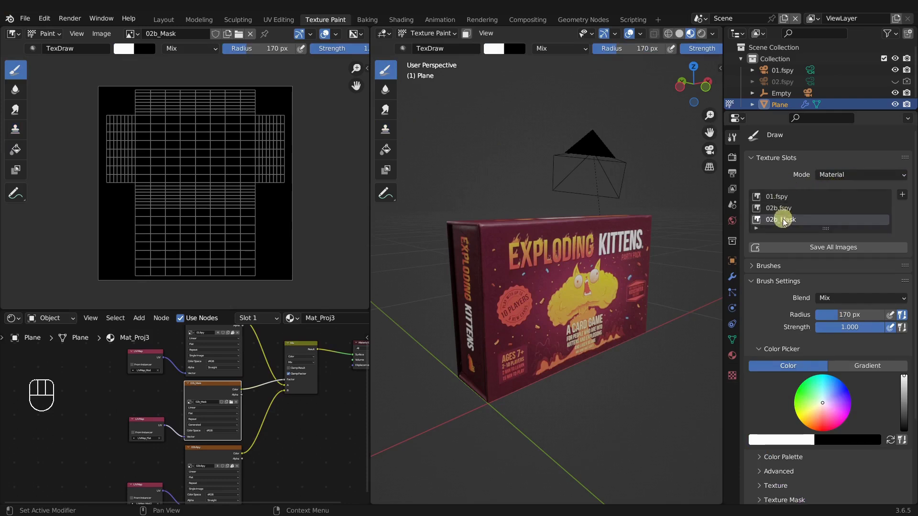
{"action": "left_click", "coordinate": [775, 226]}
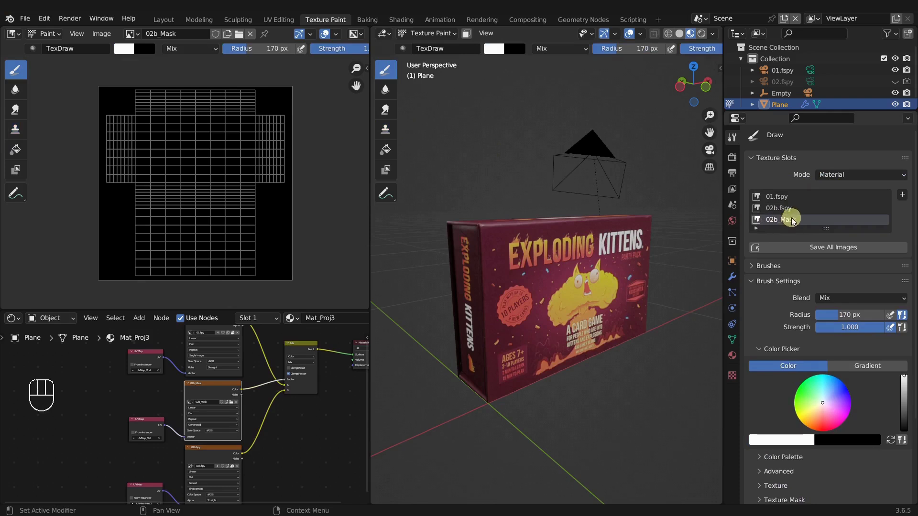
{"action": "left_click", "coordinate": [220, 391]}
- Shrink the brush to 53 px, paint white on the top face and orbit to the box's back
{"action": "key", "text": "f"}
{"action": "left_click_drag", "start_coordinate": [549, 262], "coordinate": [522, 262]}
{"action": "left_click_drag", "start_coordinate": [511, 327], "coordinate": [573, 275]}
{"action": "middle_click", "coordinate": [586, 275]}
{"action": "middle_click", "coordinate": [511, 263]}
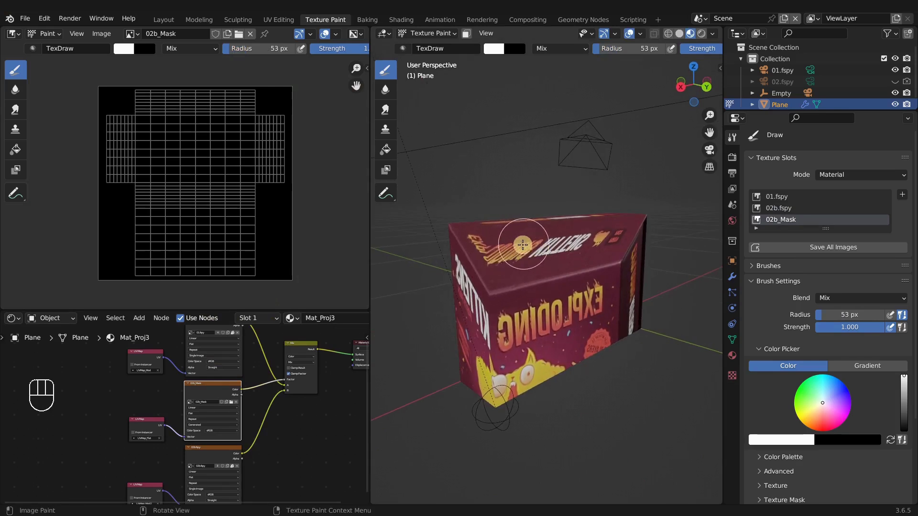
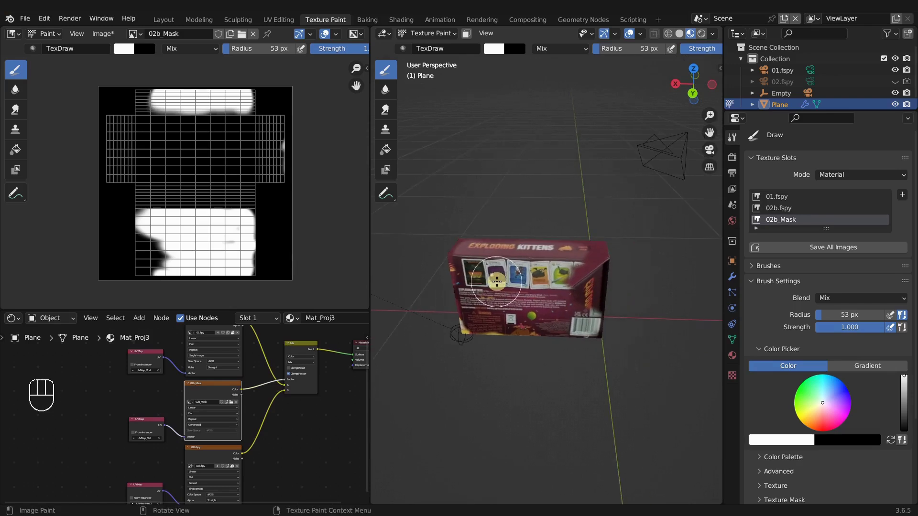
- Paint the stray top area black with a 128 px brush, resize to 64 px and check faces in Edit Mode
{"action": "key", "text": "f"}
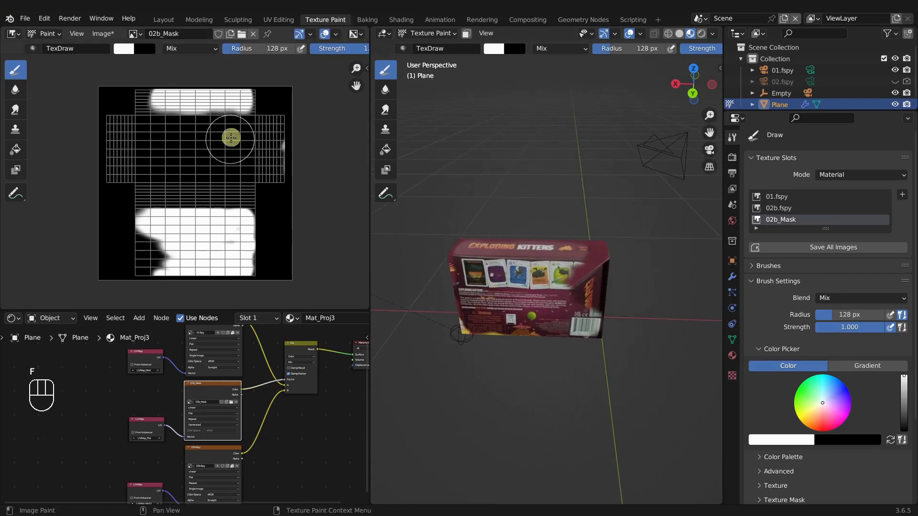
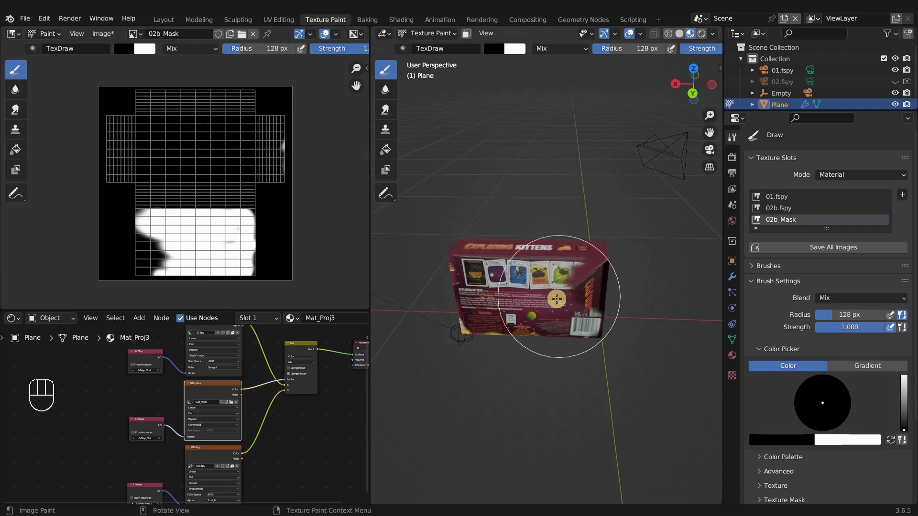
{"action": "key", "text": "f"}
{"action": "left_click_drag", "start_coordinate": [572, 282], "coordinate": [568, 275]}
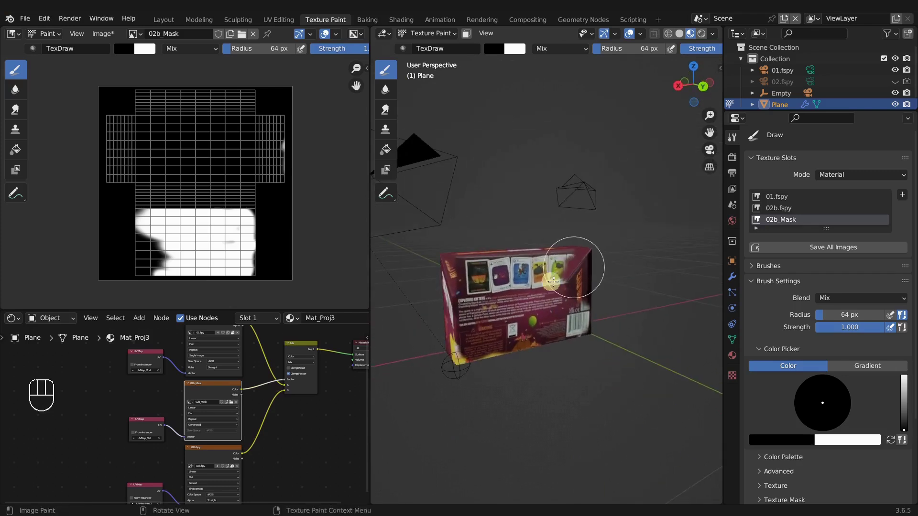
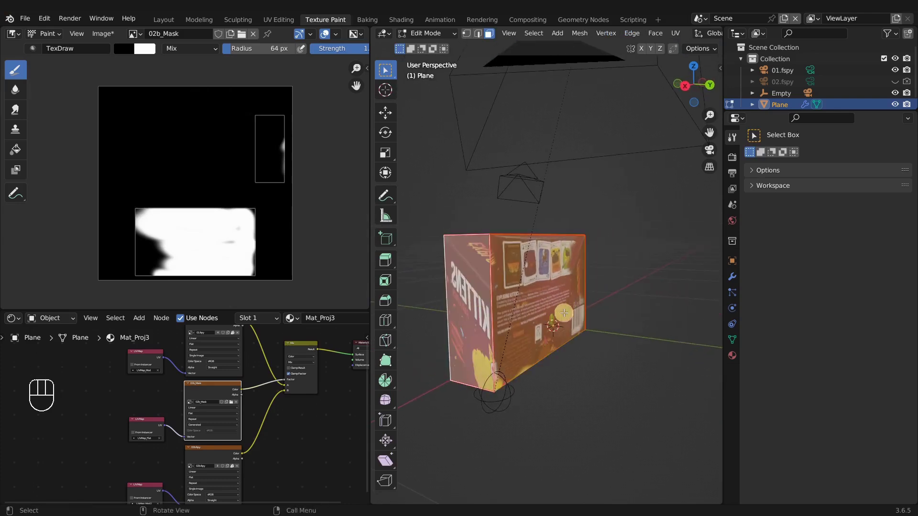
{"action": "left_click_drag", "start_coordinate": [543, 296], "coordinate": [471, 304]}
- Back in Texture Paint, enable Face Selection Masking and swap the paint colour to white
{"action": "key", "text": "Tab"}
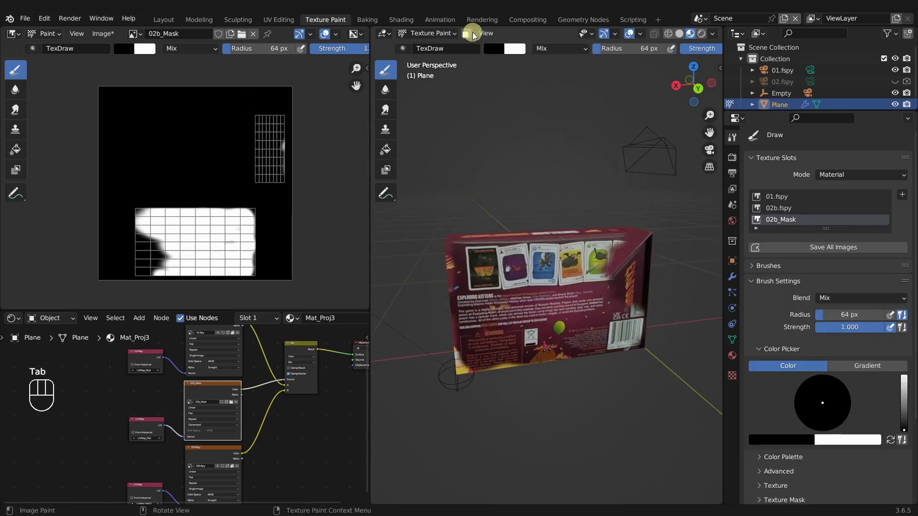
{"action": "left_click", "coordinate": [470, 36]}
{"action": "left_click_drag", "start_coordinate": [464, 327], "coordinate": [529, 411]}
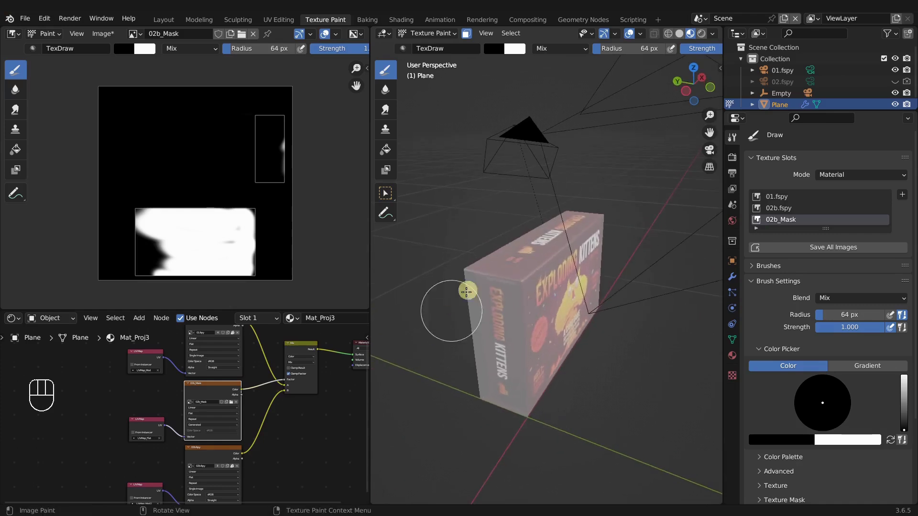
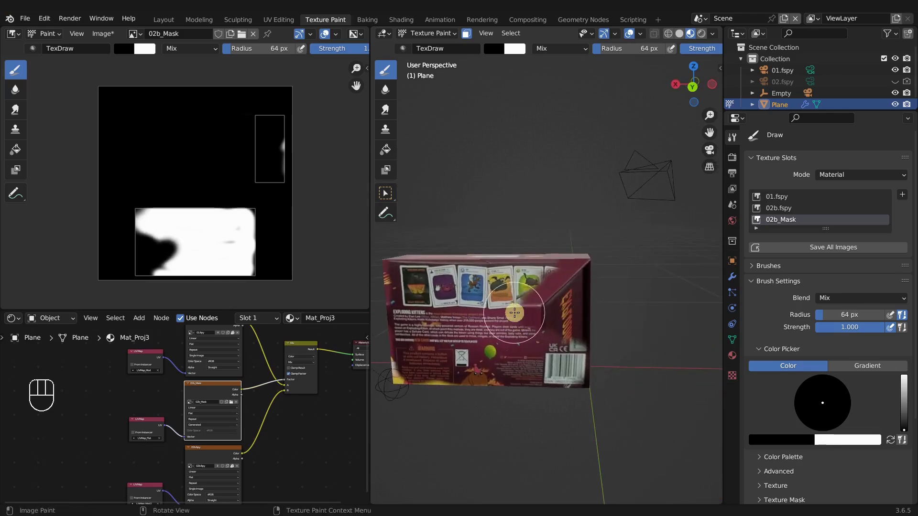
{"action": "key", "text": "x"}
- Fill the selected back face with clean white in 02b_Mask, orbiting around the box
{"action": "left_click_drag", "start_coordinate": [536, 316], "coordinate": [622, 336]}
{"action": "middle_click", "coordinate": [557, 335]}
{"action": "left_click_drag", "start_coordinate": [579, 357], "coordinate": [572, 389]}
{"action": "left_click_drag", "start_coordinate": [583, 421], "coordinate": [526, 392]}
{"action": "middle_click", "coordinate": [620, 400]}
{"action": "left_click_drag", "start_coordinate": [420, 381], "coordinate": [455, 371]}
{"action": "middle_click", "coordinate": [583, 375]}
{"action": "left_click_drag", "start_coordinate": [555, 374], "coordinate": [512, 379]}
{"action": "middle_click", "coordinate": [515, 389]}
{"action": "middle_click", "coordinate": [593, 393]}
{"action": "left_click_drag", "start_coordinate": [598, 389], "coordinate": [483, 382]}
- Adjust the brush to 97 px and paint the narrow side face strip white in 02b_Mask
{"action": "key", "text": "f"}
{"action": "left_click_drag", "start_coordinate": [447, 267], "coordinate": [487, 404]}
{"action": "middle_click", "coordinate": [606, 402]}
{"action": "left_click_drag", "start_coordinate": [548, 387], "coordinate": [582, 386]}
{"action": "middle_click", "coordinate": [558, 399]}
{"action": "middle_click", "coordinate": [524, 396]}
{"action": "left_click_drag", "start_coordinate": [510, 401], "coordinate": [490, 403]}
{"action": "middle_click", "coordinate": [451, 402]}
{"action": "middle_click", "coordinate": [464, 409]}
{"action": "middle_click", "coordinate": [478, 403]}
{"action": "left_click_drag", "start_coordinate": [461, 398], "coordinate": [515, 405]}
{"action": "middle_click", "coordinate": [557, 411]}
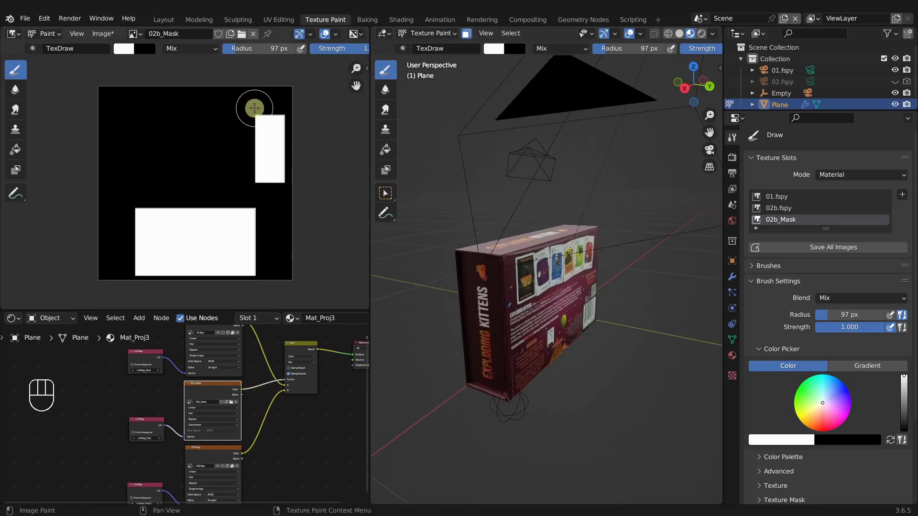
- Save the painted mask as 02b_Mask.jpg in the Mat_ExpKit folder
{"action": "key", "text": "n"}
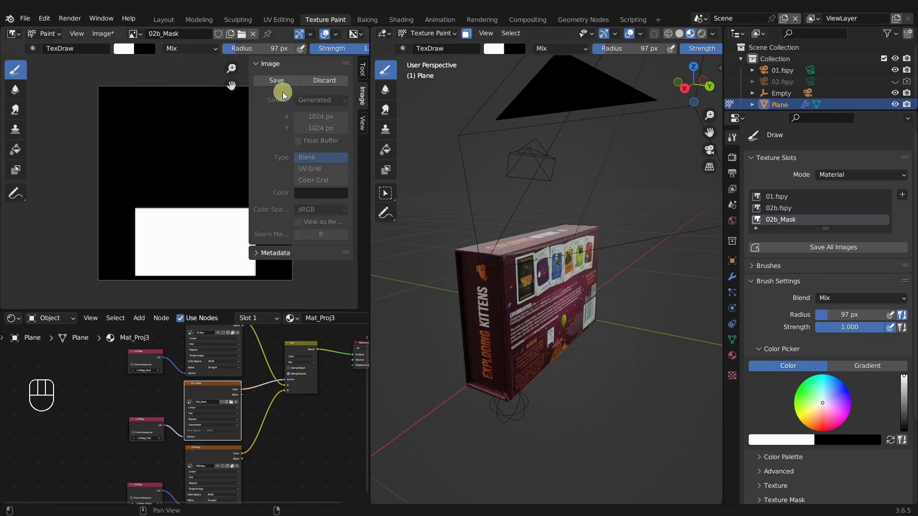
{"action": "key", "text": "Escape"}
{"action": "left_click_drag", "start_coordinate": [108, 39], "coordinate": [212, 308]}
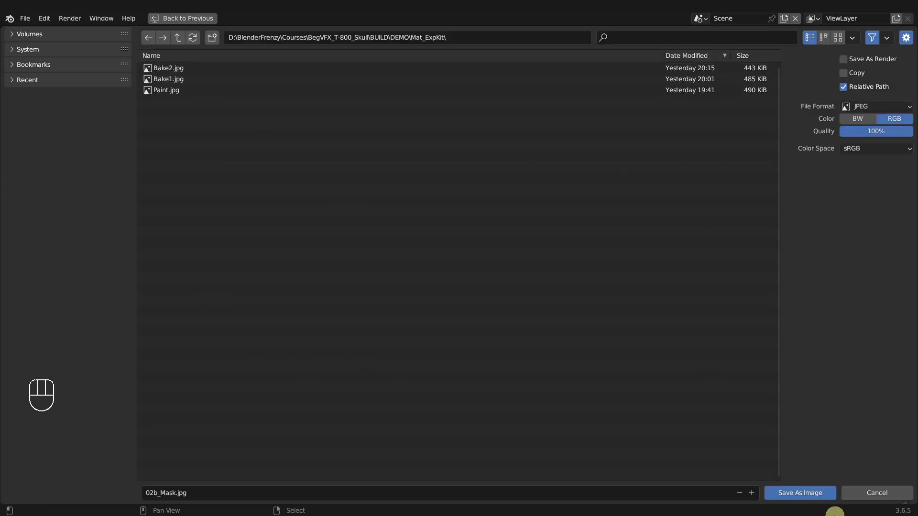
{"action": "left_click", "coordinate": [812, 503]}
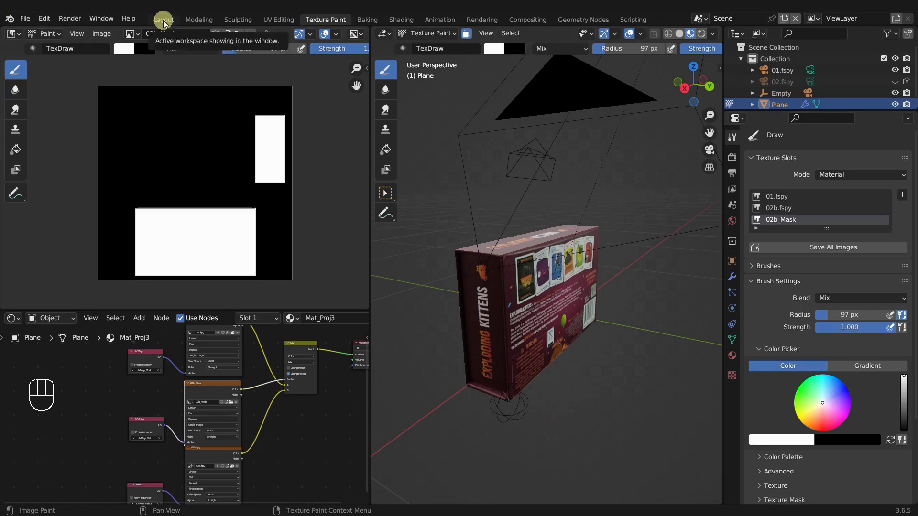
- In the Layout workspace with overlays hidden, orbit the box to check its front and back photos
{"action": "middle_click", "coordinate": [454, 230]}
{"action": "middle_click", "coordinate": [444, 211]}
{"action": "middle_click", "coordinate": [446, 216]}
{"action": "left_click_drag", "start_coordinate": [454, 228], "coordinate": [627, 33]}
{"action": "left_click", "coordinate": [619, 38]}
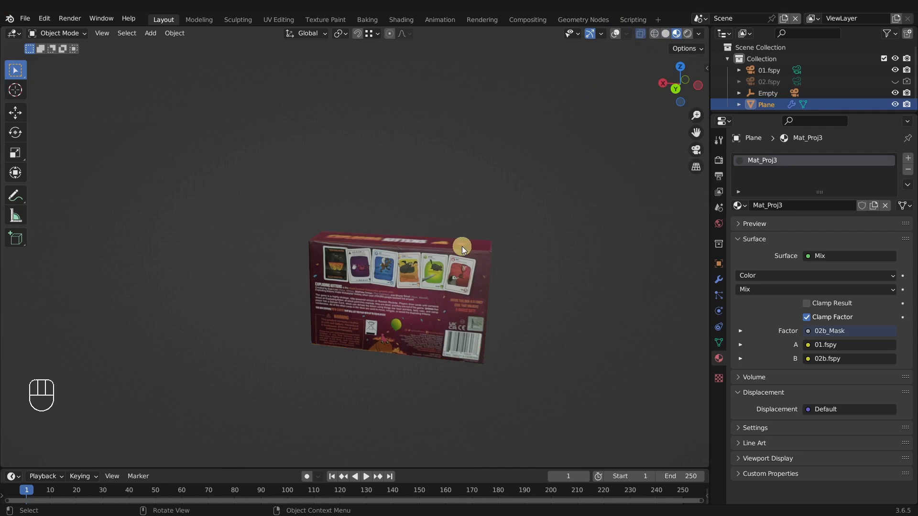
{"action": "key", "text": "KP_3"}
{"action": "key", "text": "KP_1"}
{"action": "left_click_drag", "start_coordinate": [424, 270], "coordinate": [453, 290]}
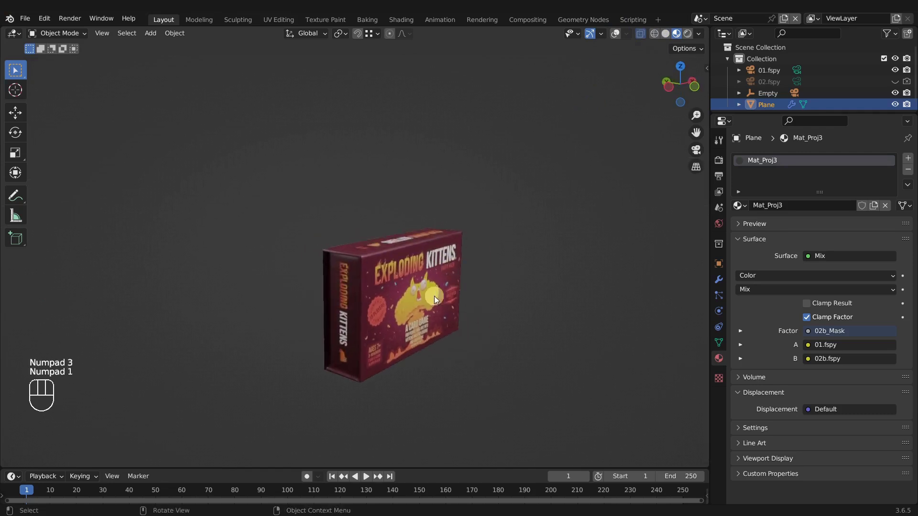
{"action": "left_click_drag", "start_coordinate": [450, 289], "coordinate": [562, 298]}
{"action": "left_click_drag", "start_coordinate": [385, 319], "coordinate": [440, 321]}
{"action": "left_click_drag", "start_coordinate": [422, 333], "coordinate": [512, 340]}
{"action": "left_click_drag", "start_coordinate": [450, 341], "coordinate": [513, 344]}
{"action": "left_click_drag", "start_coordinate": [403, 348], "coordinate": [567, 346]}
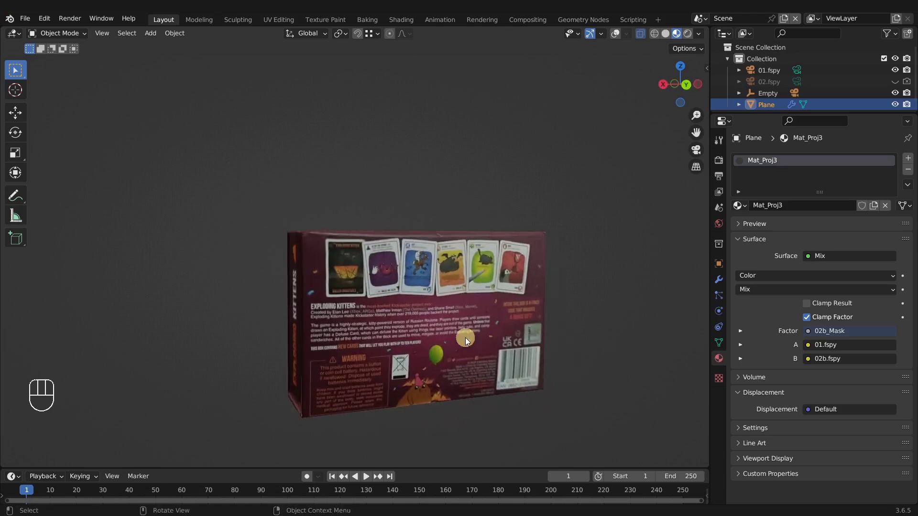
{"action": "middle_click", "coordinate": [467, 337]}
{"action": "middle_click", "coordinate": [412, 315]}
{"action": "left_click_drag", "start_coordinate": [459, 322], "coordinate": [496, 300]}
{"action": "left_click_drag", "start_coordinate": [530, 294], "coordinate": [565, 254]}
- Show overlays and cameras again, reselect the box and orbit to inspect its sides and underside
{"action": "left_click", "coordinate": [618, 38]}
{"action": "middle_click", "coordinate": [493, 263]}
{"action": "key", "text": "g"}
{"action": "key", "text": "g"}
{"action": "left_click_drag", "start_coordinate": [528, 264], "coordinate": [453, 254]}
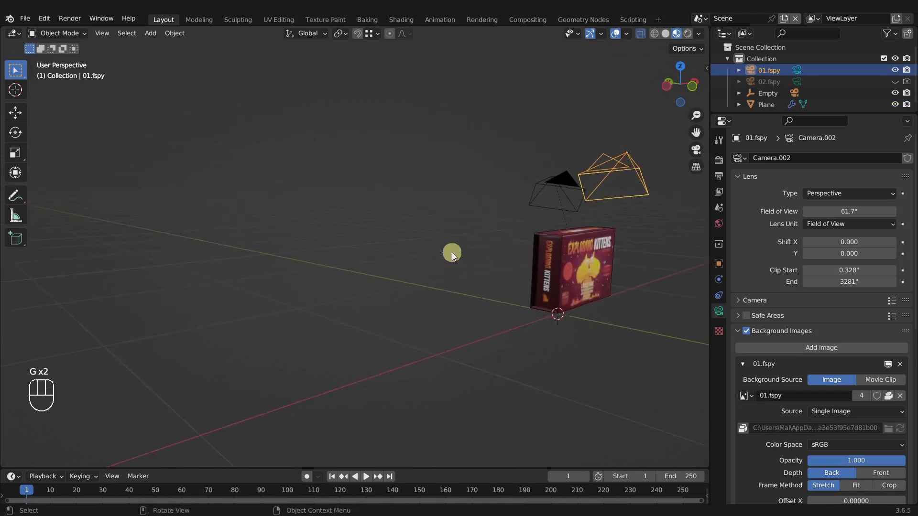
{"action": "middle_click", "coordinate": [486, 268]}
{"action": "left_click_drag", "start_coordinate": [436, 283], "coordinate": [322, 289]}
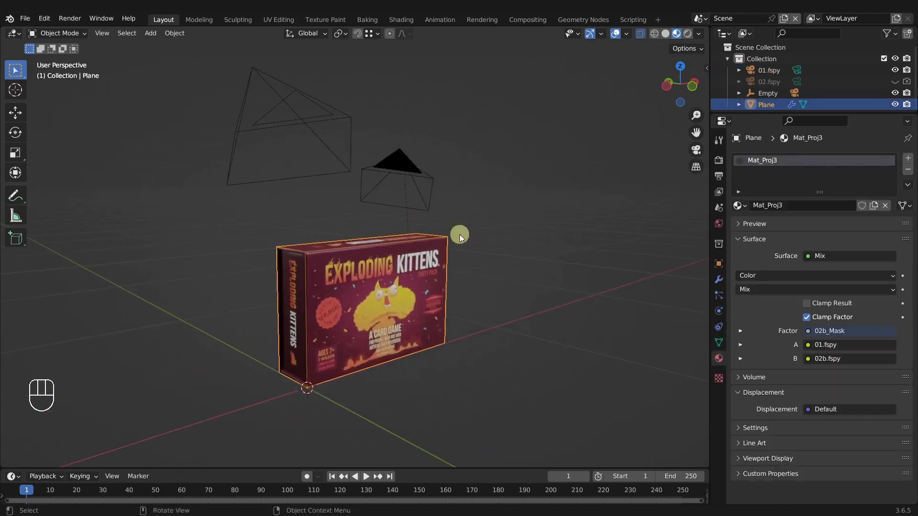
{"action": "left_click_drag", "start_coordinate": [337, 304], "coordinate": [425, 270]}
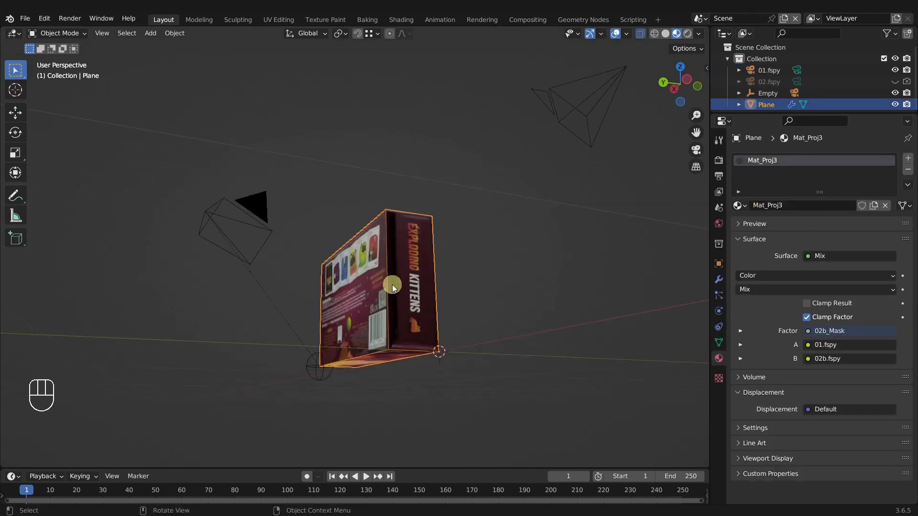
{"action": "left_click_drag", "start_coordinate": [472, 295], "coordinate": [428, 298]}
{"action": "left_click_drag", "start_coordinate": [445, 274], "coordinate": [442, 249]}
{"action": "middle_click", "coordinate": [453, 245]}
{"action": "middle_click", "coordinate": [465, 219]}
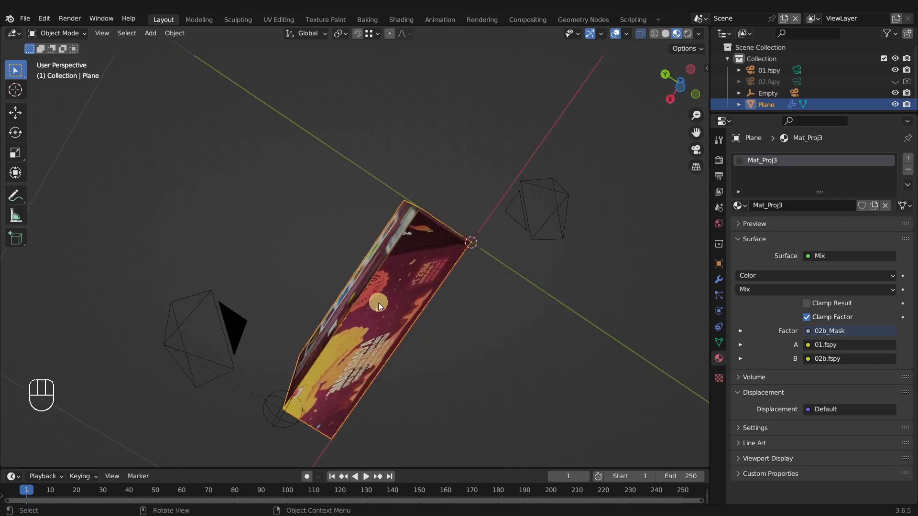
{"action": "left_click_drag", "start_coordinate": [371, 304], "coordinate": [285, 312]}
{"action": "left_click_drag", "start_coordinate": [362, 314], "coordinate": [261, 417]}
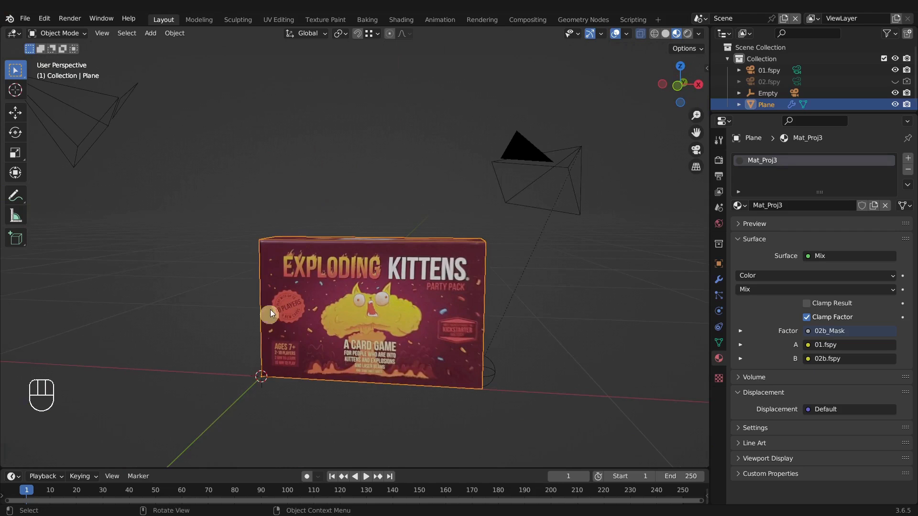
{"action": "left_click_drag", "start_coordinate": [376, 336], "coordinate": [404, 219]}
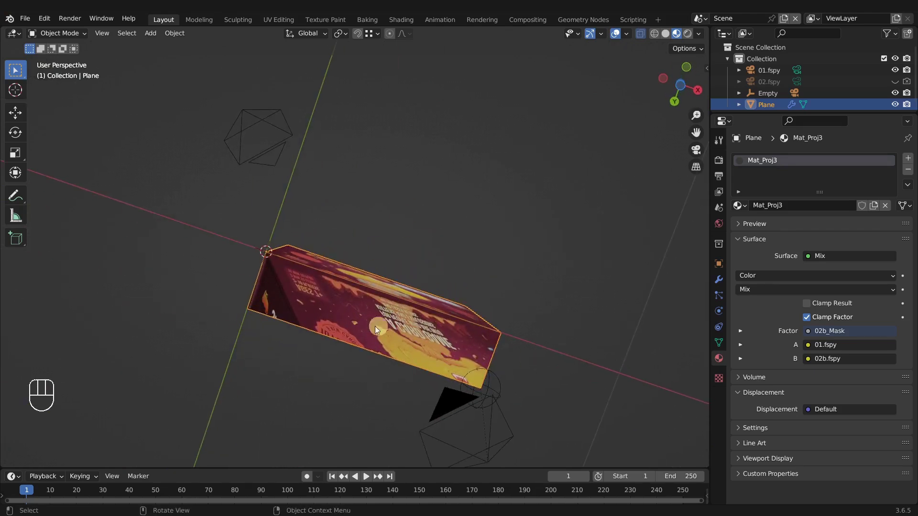
{"action": "left_click_drag", "start_coordinate": [391, 326], "coordinate": [392, 385]}
- In the Baking node editor, bring the image texture nodes into view and check the box's underside
{"action": "middle_click", "coordinate": [418, 379]}
{"action": "left_click_drag", "start_coordinate": [461, 297], "coordinate": [451, 326]}
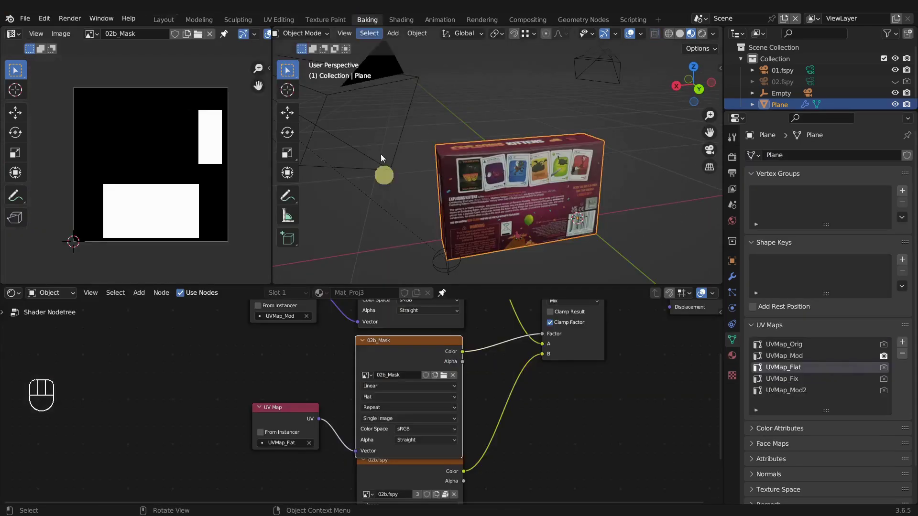
{"action": "left_click_drag", "start_coordinate": [427, 360], "coordinate": [421, 356]}
{"action": "left_click_drag", "start_coordinate": [420, 384], "coordinate": [411, 422]}
{"action": "left_click", "coordinate": [384, 331]}
{"action": "left_click_drag", "start_coordinate": [354, 337], "coordinate": [459, 343]}
{"action": "left_click", "coordinate": [446, 354]}
{"action": "left_click_drag", "start_coordinate": [491, 205], "coordinate": [549, 214]}
{"action": "left_click_drag", "start_coordinate": [538, 243], "coordinate": [543, 241]}
{"action": "middle_click", "coordinate": [543, 147]}
{"action": "middle_click", "coordinate": [551, 160]}
{"action": "middle_click", "coordinate": [546, 176]}
{"action": "left_click_drag", "start_coordinate": [480, 206], "coordinate": [445, 215]}
{"action": "left_click_drag", "start_coordinate": [454, 194], "coordinate": [437, 175]}
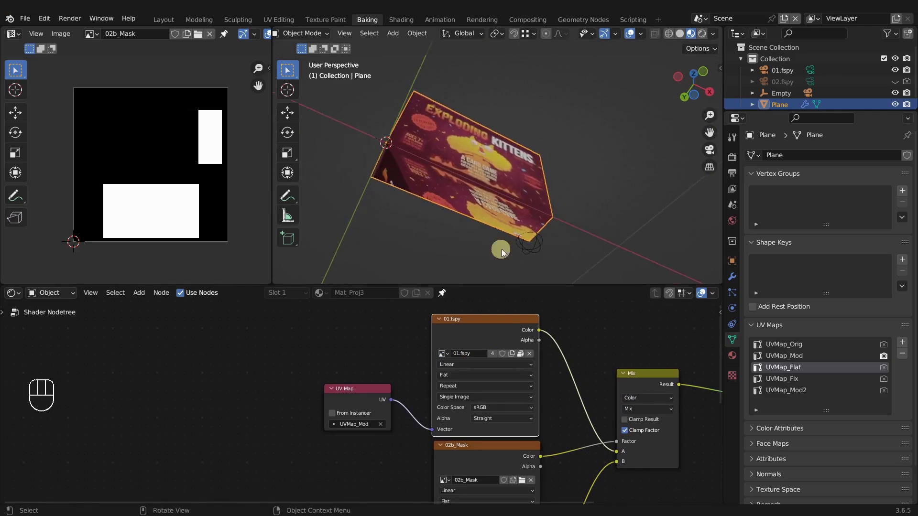
- Swap the 01.fspy Image Texture to Bake2 mapped with UVMap_Flat and check the bottom face
{"action": "left_click_drag", "start_coordinate": [531, 235], "coordinate": [453, 412]}
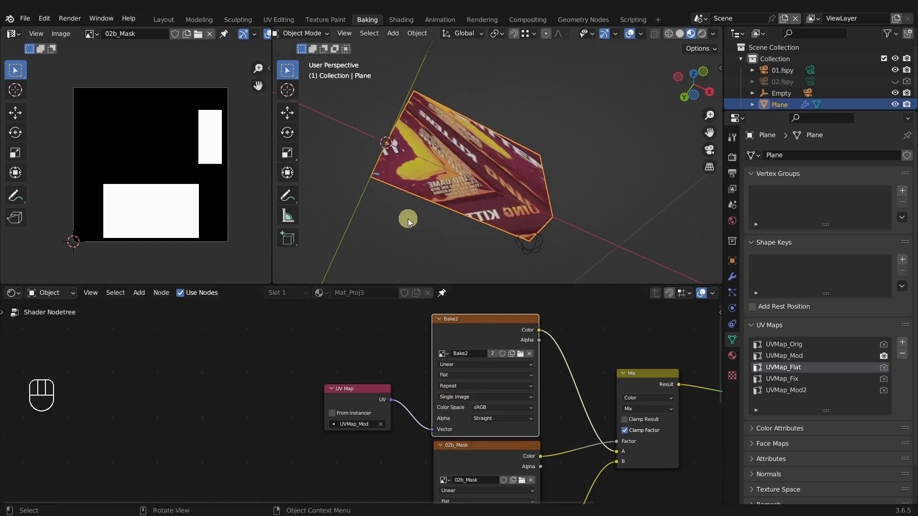
{"action": "left_click_drag", "start_coordinate": [355, 429], "coordinate": [351, 356]}
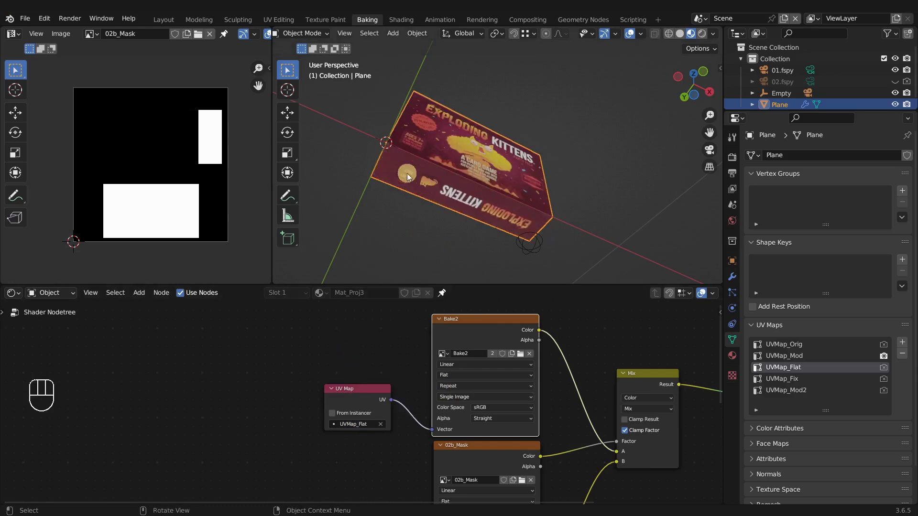
{"action": "left_click_drag", "start_coordinate": [477, 169], "coordinate": [430, 171]}
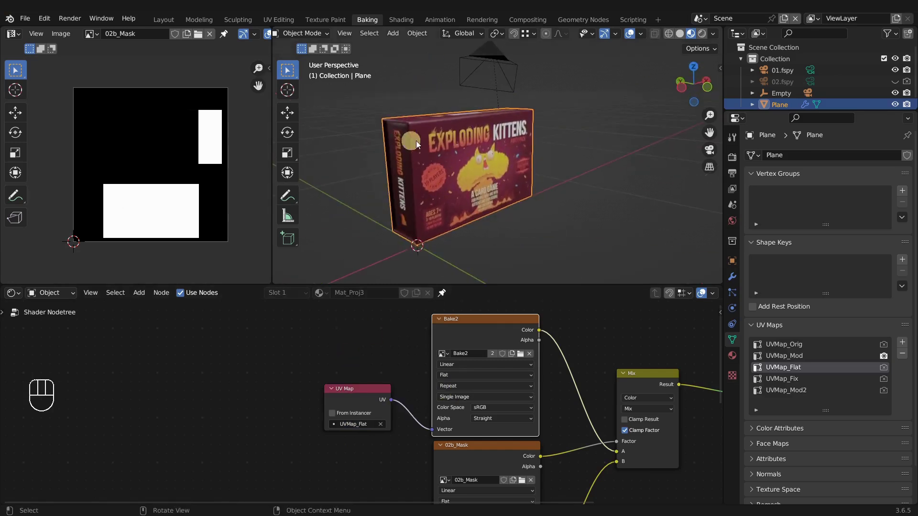
{"action": "left_click_drag", "start_coordinate": [435, 205], "coordinate": [574, 180]}
{"action": "middle_click", "coordinate": [555, 164]}
{"action": "middle_click", "coordinate": [407, 173]}
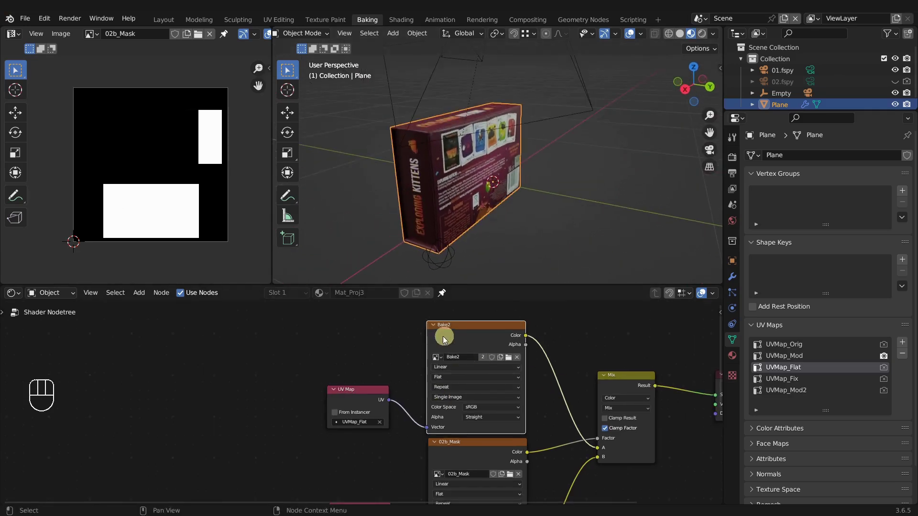
- Review the Mix and output nodes, then return to the Layout workspace
{"action": "left_click_drag", "start_coordinate": [533, 389], "coordinate": [383, 357]}
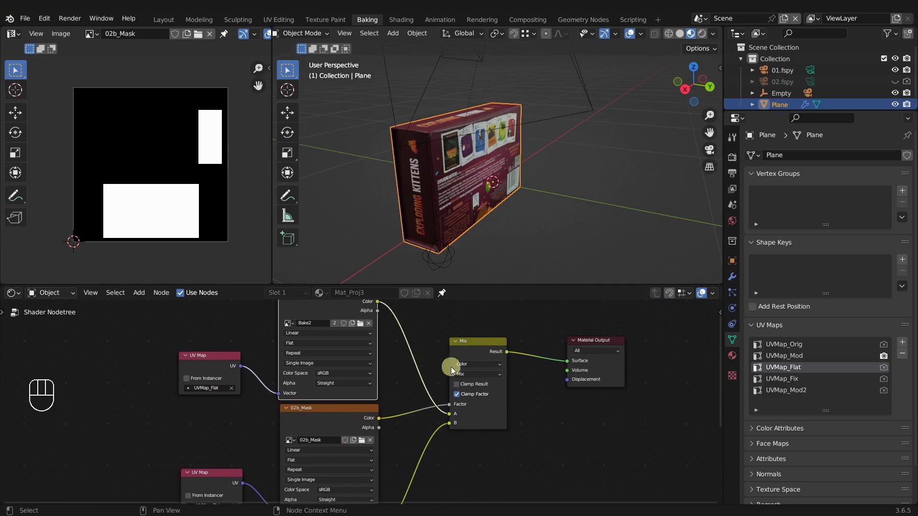
{"action": "left_click", "coordinate": [478, 349]}
{"action": "middle_click", "coordinate": [448, 338]}
{"action": "left_click", "coordinate": [343, 372]}
{"action": "middle_click", "coordinate": [504, 427]}
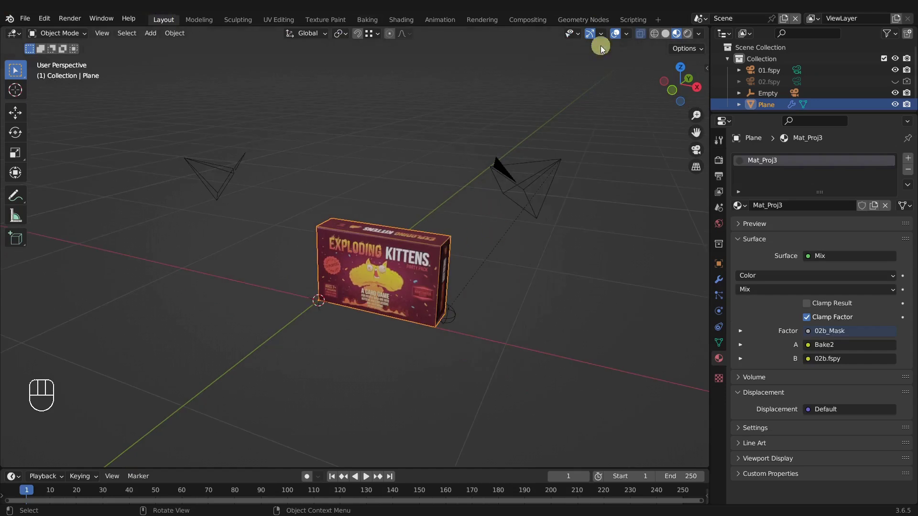
{"action": "left_click", "coordinate": [621, 37]}
{"action": "key", "text": "KP_1"}
{"action": "left_click_drag", "start_coordinate": [379, 282], "coordinate": [413, 278]}
{"action": "left_click_drag", "start_coordinate": [412, 280], "coordinate": [439, 272]}
{"action": "middle_click", "coordinate": [453, 248]}
{"action": "left_click_drag", "start_coordinate": [434, 243], "coordinate": [402, 216]}
{"action": "left_click_drag", "start_coordinate": [410, 216], "coordinate": [317, 381]}
{"action": "left_click_drag", "start_coordinate": [291, 276], "coordinate": [403, 280]}
{"action": "left_click_drag", "start_coordinate": [463, 318], "coordinate": [503, 249]}
{"action": "left_click_drag", "start_coordinate": [455, 262], "coordinate": [409, 267]}
{"action": "middle_click", "coordinate": [359, 280]}
{"action": "left_click_drag", "start_coordinate": [508, 291], "coordinate": [440, 289]}
{"action": "left_click_drag", "start_coordinate": [411, 294], "coordinate": [384, 287]}
{"action": "middle_click", "coordinate": [388, 289]}
{"action": "left_click_drag", "start_coordinate": [462, 300], "coordinate": [364, 294]}
{"action": "middle_click", "coordinate": [476, 309]}
{"action": "middle_click", "coordinate": [415, 302]}
{"action": "left_click_drag", "start_coordinate": [404, 302], "coordinate": [361, 342]}
{"action": "left_click_drag", "start_coordinate": [508, 321], "coordinate": [464, 312]}
{"action": "left_click_drag", "start_coordinate": [452, 313], "coordinate": [421, 309]}
{"action": "left_click_drag", "start_coordinate": [485, 328], "coordinate": [416, 299]}
{"action": "middle_click", "coordinate": [447, 307]}
{"action": "left_click_drag", "start_coordinate": [435, 307], "coordinate": [430, 286]}
{"action": "left_click_drag", "start_coordinate": [415, 286], "coordinate": [452, 241]}
{"action": "middle_click", "coordinate": [478, 214]}
{"action": "middle_click", "coordinate": [483, 209]}
{"action": "left_click_drag", "start_coordinate": [451, 259], "coordinate": [500, 360]}
{"action": "left_click_drag", "start_coordinate": [370, 270], "coordinate": [495, 279]}
{"action": "left_click_drag", "start_coordinate": [265, 305], "coordinate": [316, 315]}
{"action": "left_click_drag", "start_coordinate": [339, 318], "coordinate": [412, 297]}
{"action": "middle_click", "coordinate": [417, 311]}
{"action": "left_click_drag", "start_coordinate": [412, 314], "coordinate": [426, 313]}
{"action": "middle_click", "coordinate": [397, 303]}
{"action": "left_click_drag", "start_coordinate": [390, 304], "coordinate": [390, 310]}
{"action": "left_click_drag", "start_coordinate": [418, 327], "coordinate": [430, 323]}
{"action": "left_click_drag", "start_coordinate": [431, 321], "coordinate": [439, 305]}
{"action": "left_click_drag", "start_coordinate": [435, 300], "coordinate": [433, 259]}
{"action": "left_click_drag", "start_coordinate": [442, 291], "coordinate": [435, 310]}
{"action": "middle_click", "coordinate": [432, 295]}
{"action": "left_click_drag", "start_coordinate": [429, 295], "coordinate": [417, 217]}
{"action": "middle_click", "coordinate": [419, 243]}
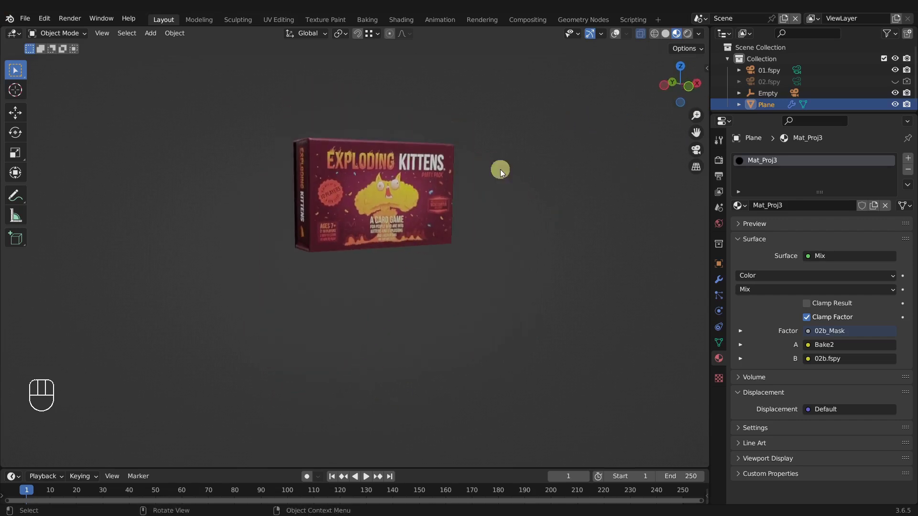
{"action": "left_click_drag", "start_coordinate": [432, 208], "coordinate": [370, 233]}
{"action": "middle_click", "coordinate": [437, 249]}
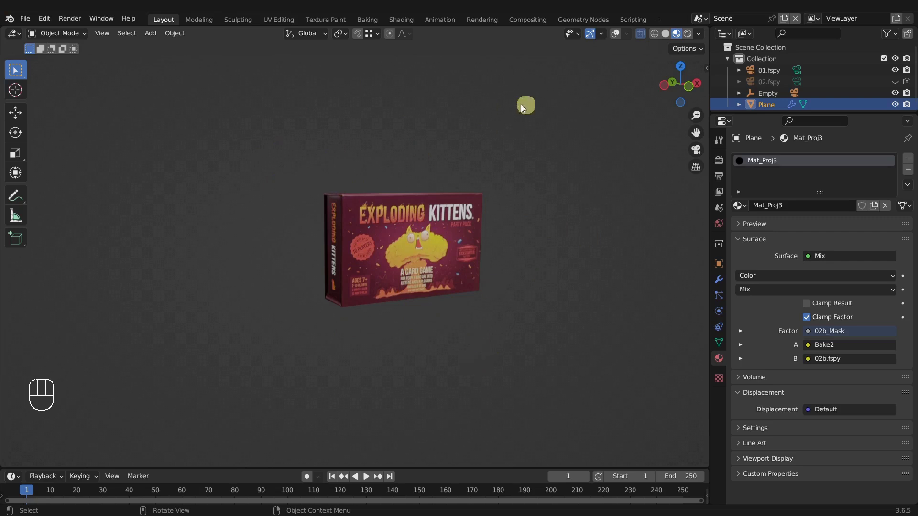
{"action": "middle_click", "coordinate": [490, 244]}
{"action": "middle_click", "coordinate": [475, 254]}
{"action": "middle_click", "coordinate": [495, 250]}
{"action": "middle_click", "coordinate": [498, 249]}
{"action": "middle_click", "coordinate": [505, 260]}
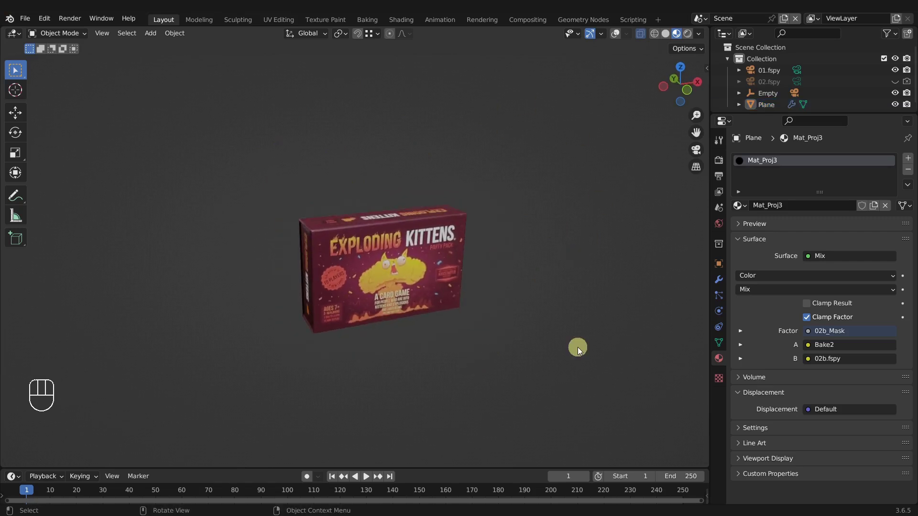